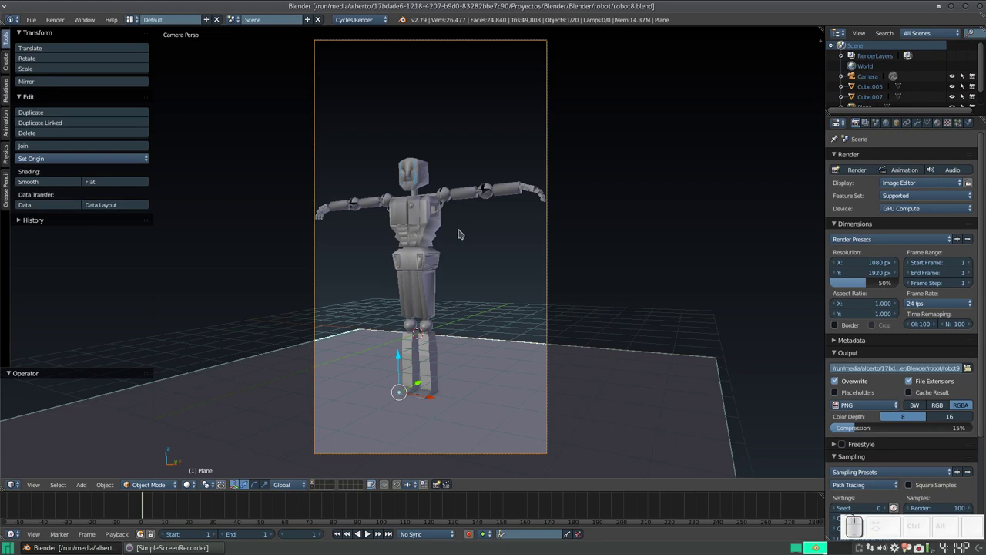
# Step: Orbit and zoom around the robot to face its front and select the head piece
pyautogui.moveTo(422, 232); pyautogui.dragTo(394, 224)
pyautogui.scroll(3)
pyautogui.scroll(-3)
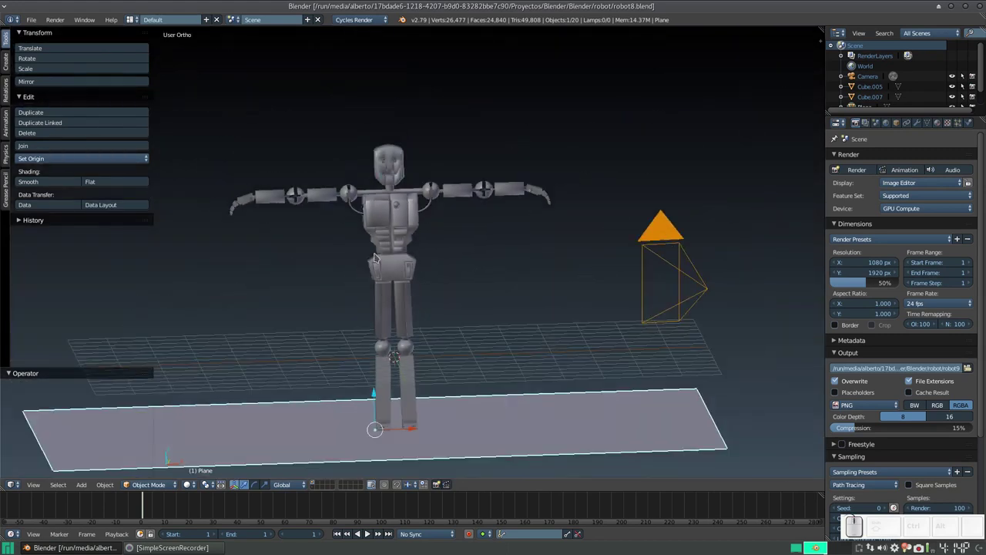
pyautogui.middleClick(388, 253)
pyautogui.middleClick(422, 268)
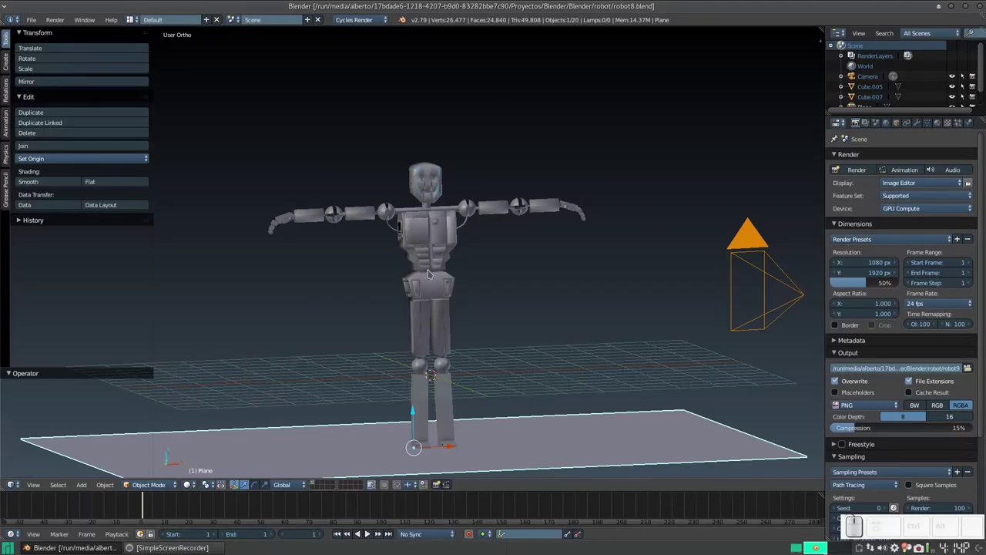
pyautogui.click(476, 216)
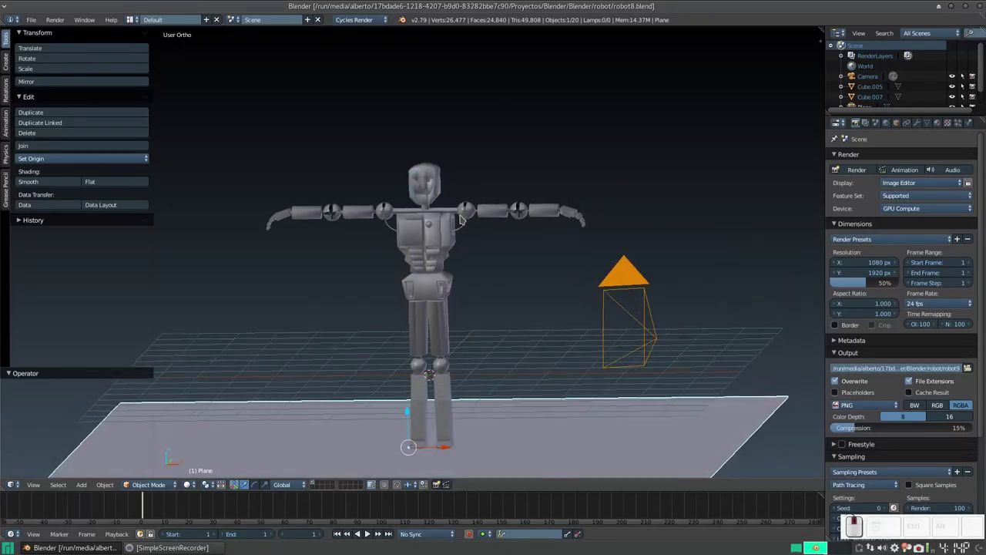
pyautogui.scroll(3)
pyautogui.click(460, 223)
pyautogui.moveTo(452, 272); pyautogui.dragTo(450, 262)
pyautogui.scroll(3)
pyautogui.scroll(-3)
pyautogui.scroll(3)
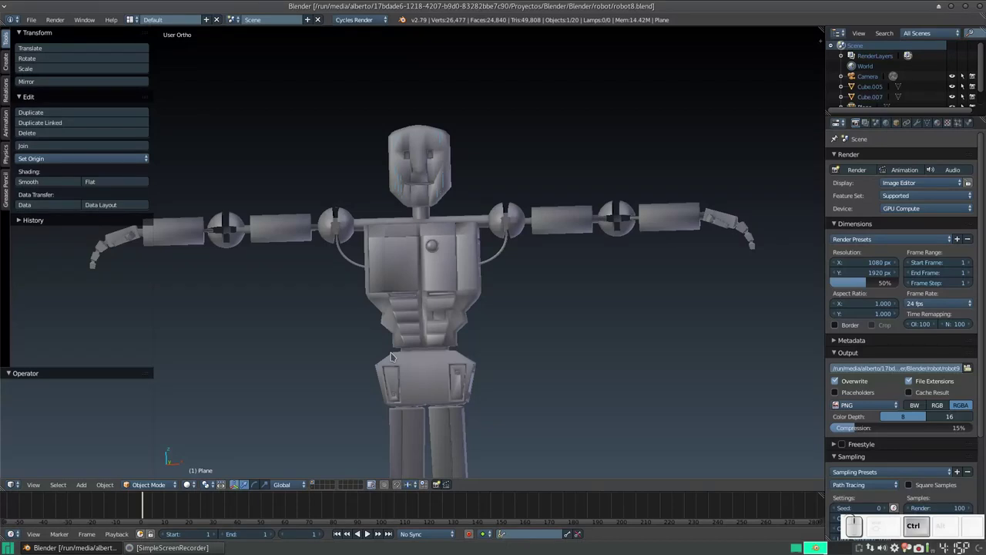
# Step: Switch the screen layout to the material node editing (Compositing) layout
pyautogui.press('ctrl+Left')
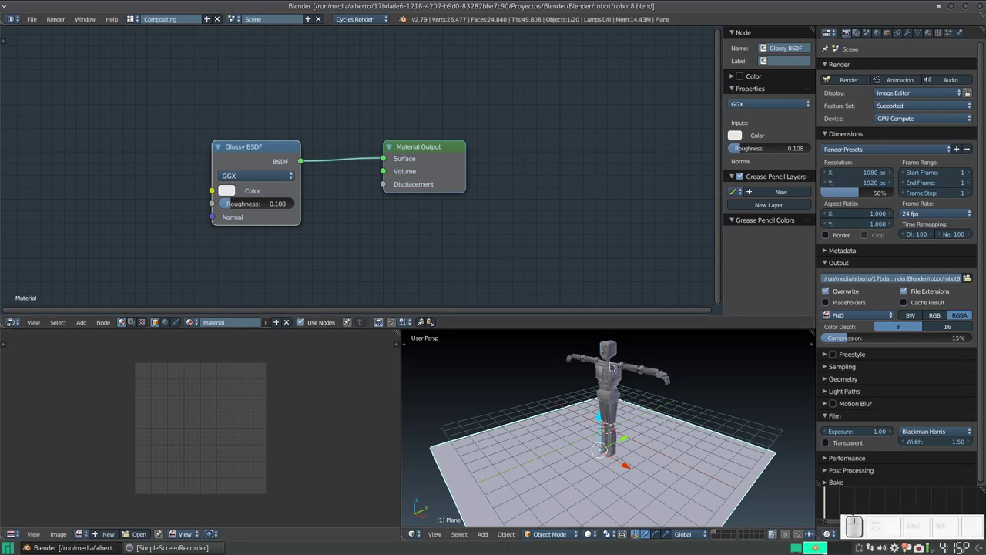
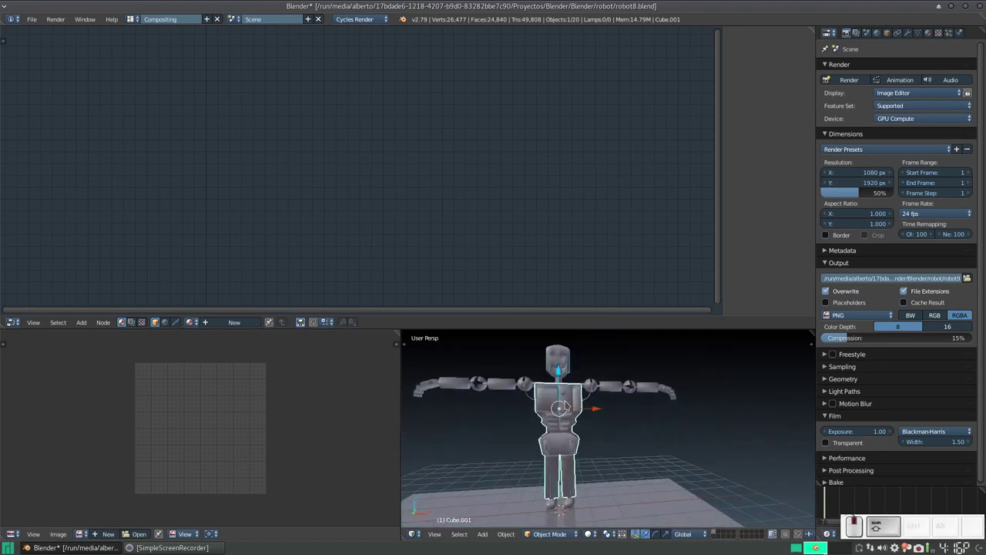
pyautogui.scroll(3)
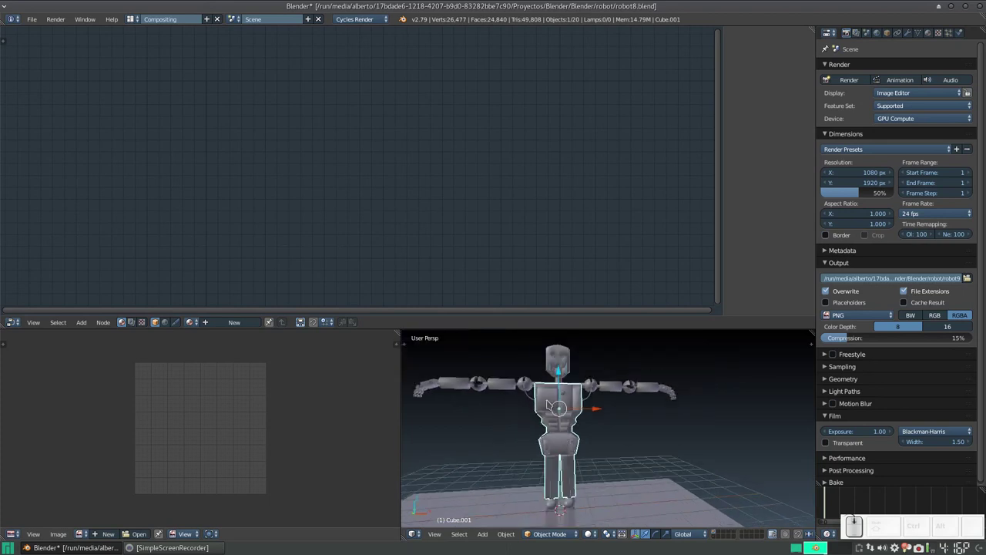
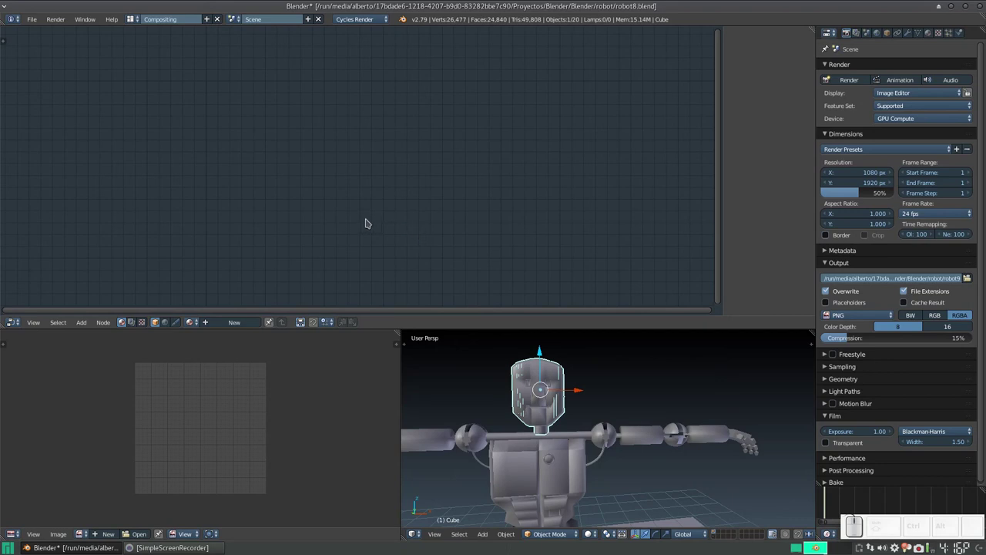
# Step: Delete the Diffuse BSDF node from Material.001 and bring up the Add node menu
pyautogui.click(231, 323)
pyautogui.click(273, 146)
pyautogui.press('x')
pyautogui.press('shift+a')
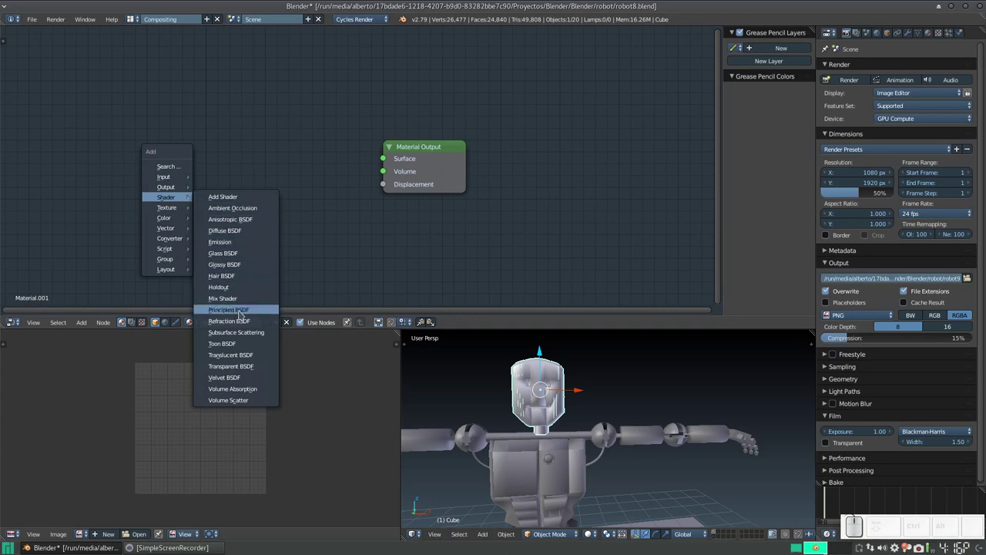
# Step: Add a Principled BSDF shader node to the head's Material.001 tree
pyautogui.click(241, 313)
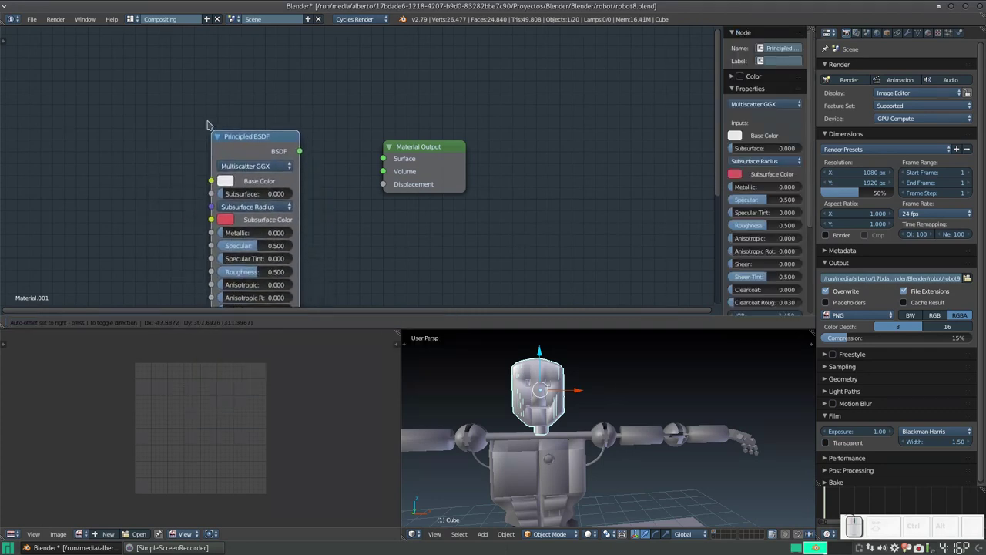
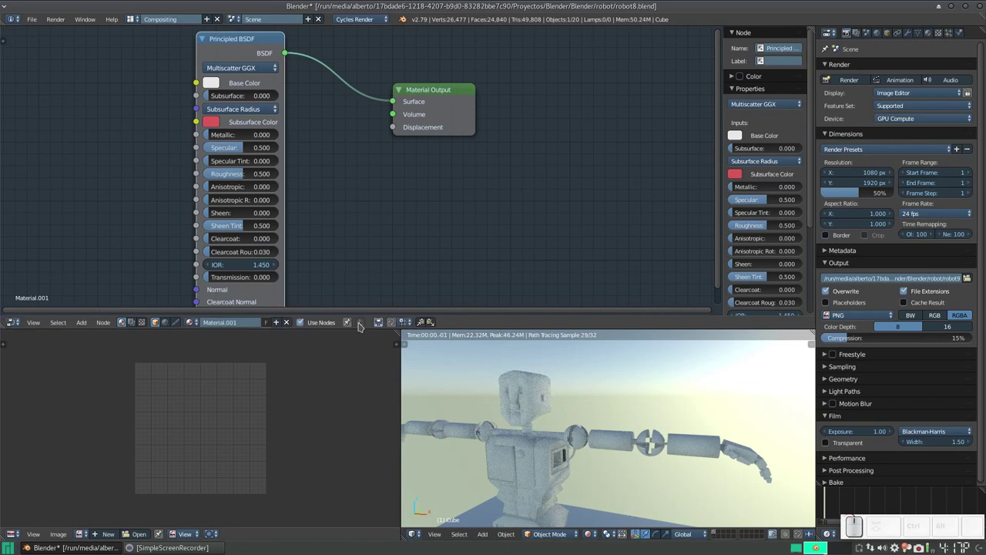
# Step: Zoom the node view toward the Principled BSDF settings
pyautogui.scroll(3)
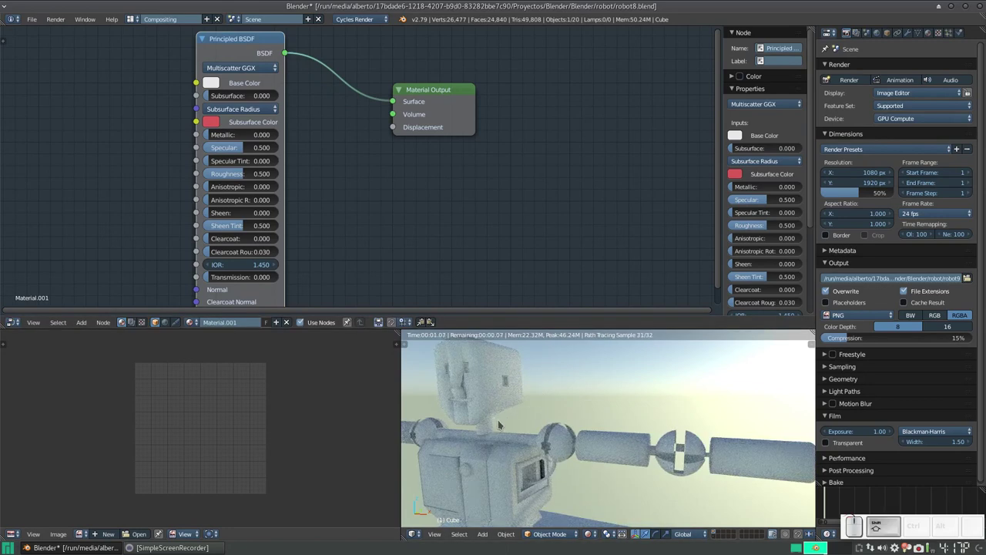
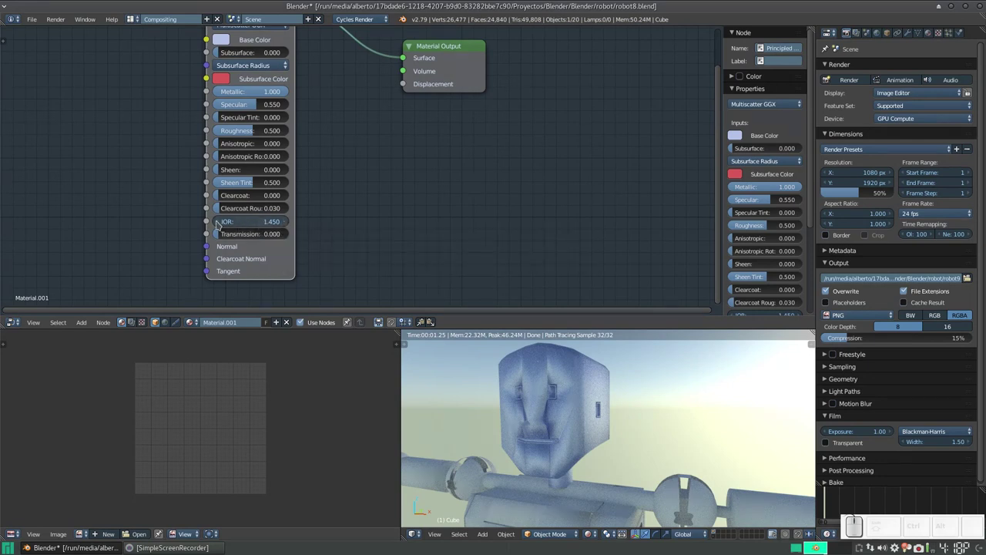
# Step: Raise the Principled BSDF IOR value to 2.7
pyautogui.click(219, 224)
pyautogui.click(219, 223)
pyautogui.moveTo(219, 223); pyautogui.dragTo(219, 223)
pyautogui.moveTo(218, 223); pyautogui.dragTo(219, 224)
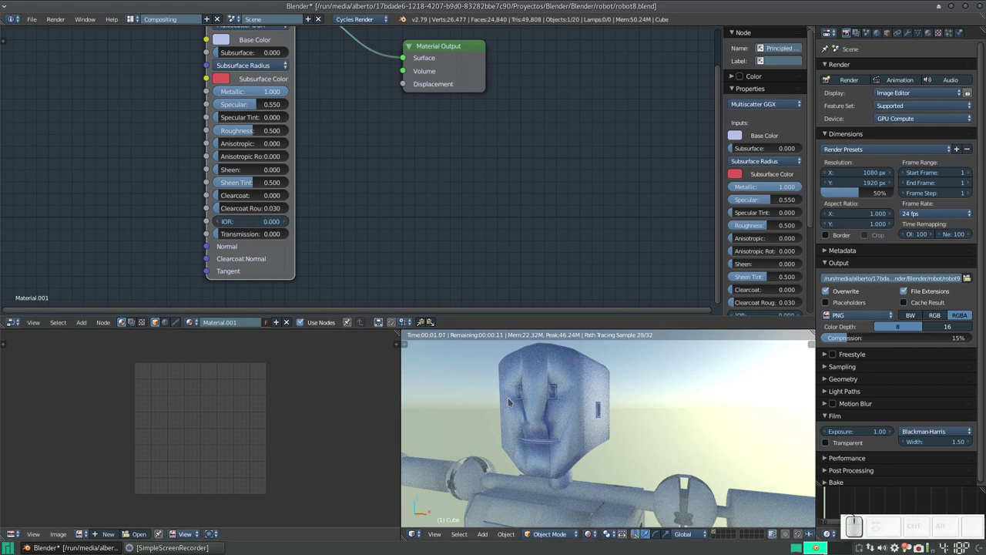
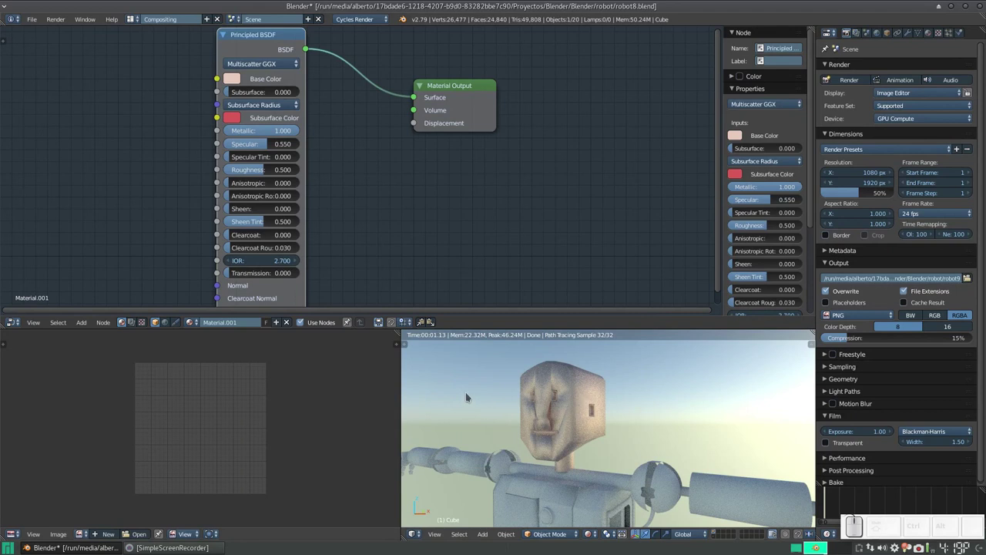
# Step: Zoom in on the Principled BSDF node to reach its Subsurface and Metallic fields
pyautogui.scroll(3)
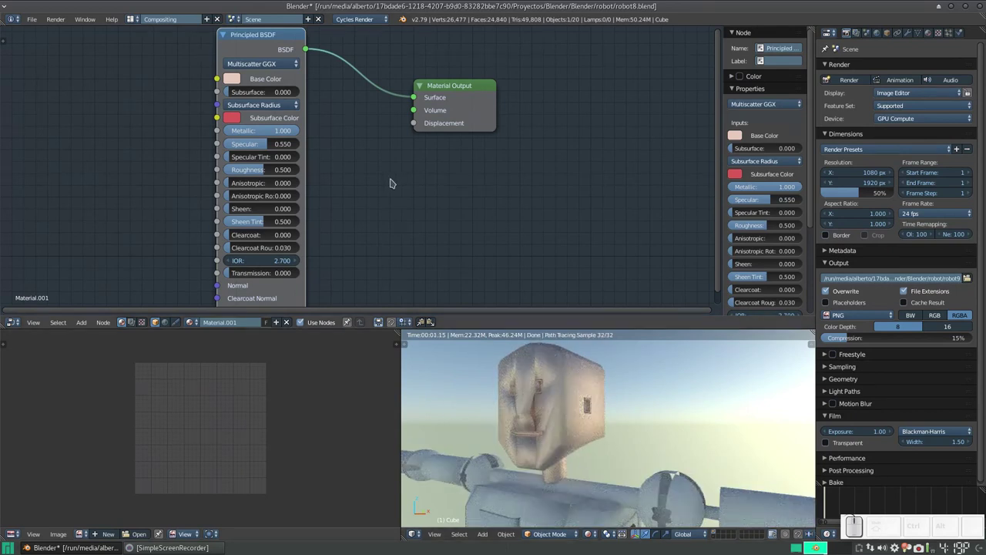
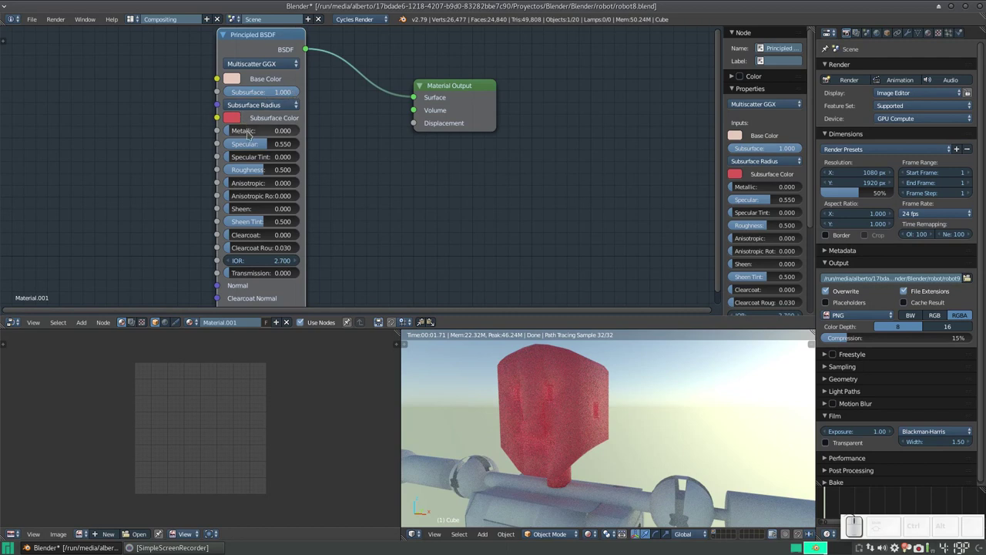
# Step: Scroll the Principled BSDF node to view the Subsurface and Metallic sliders
pyautogui.scroll(3)
pyautogui.scroll(-3)
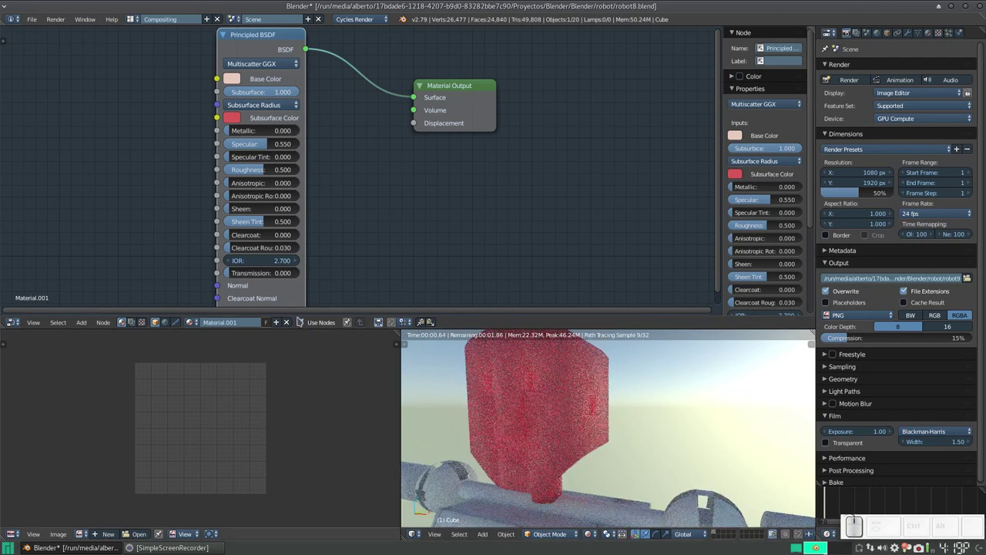
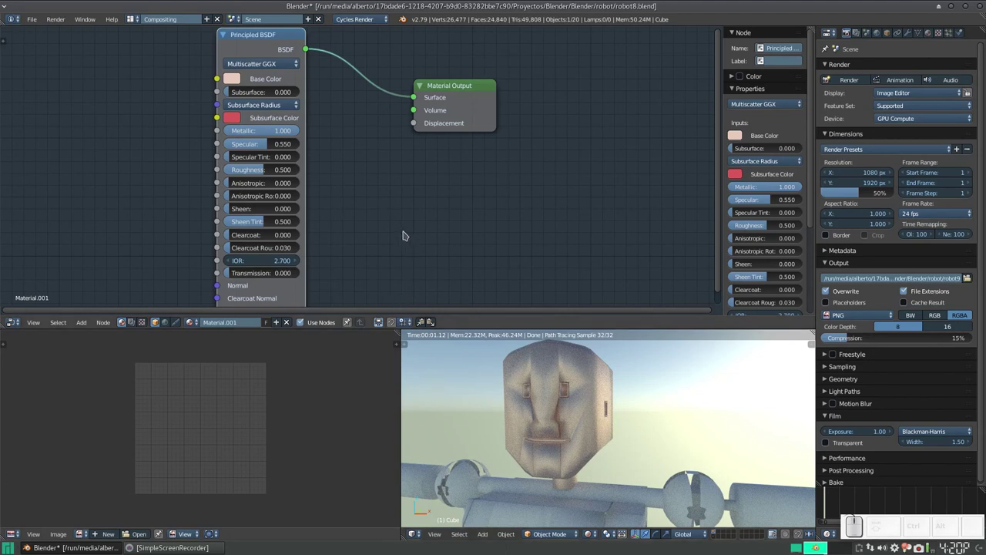
# Step: Rename the head's metallic material to 'cuerpo robot'
pyautogui.scroll(-3)
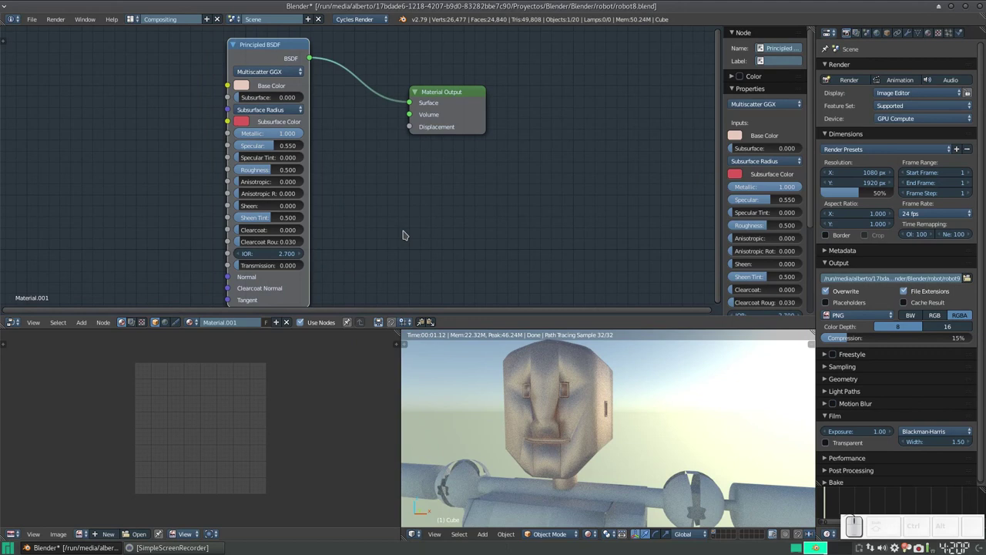
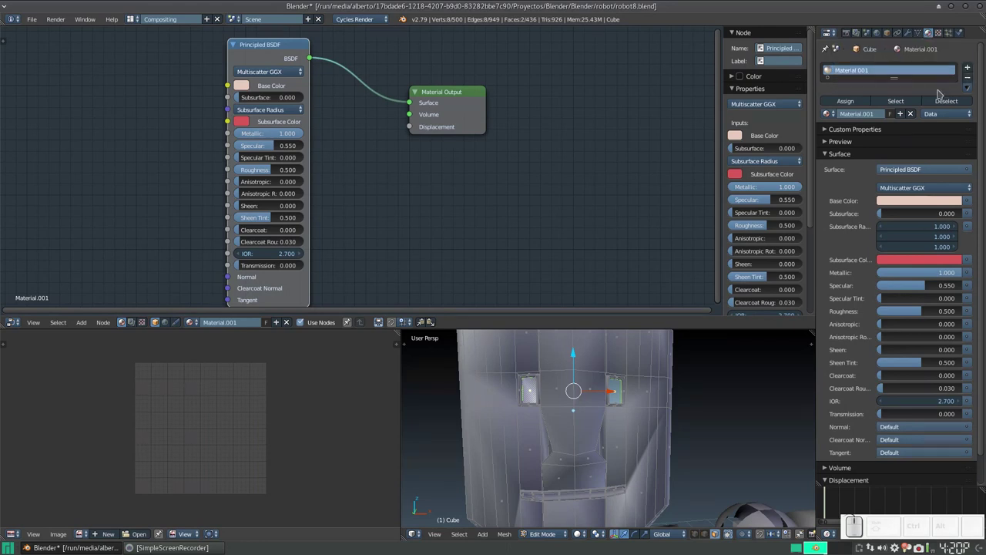
pyautogui.click(853, 71)
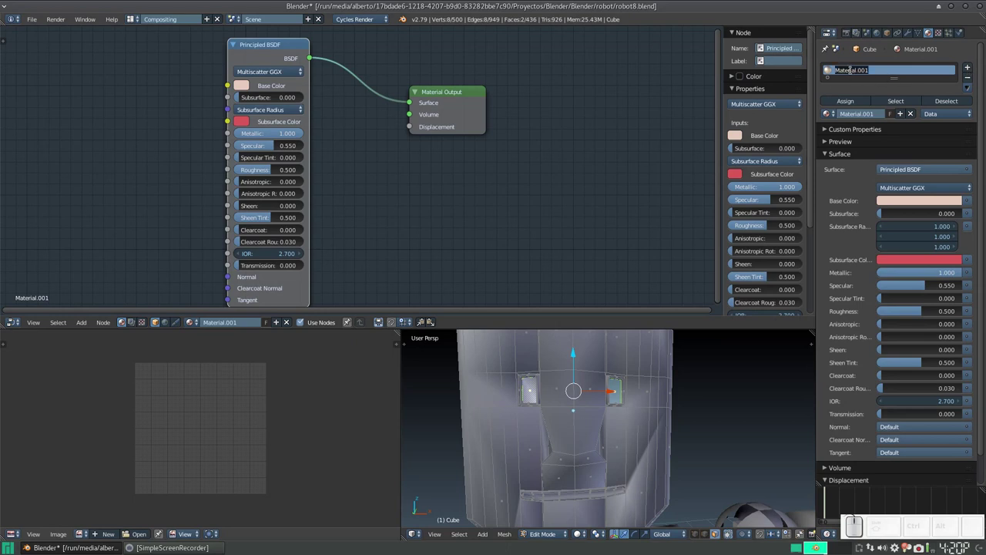
pyautogui.press('space')
pyautogui.press('Return')
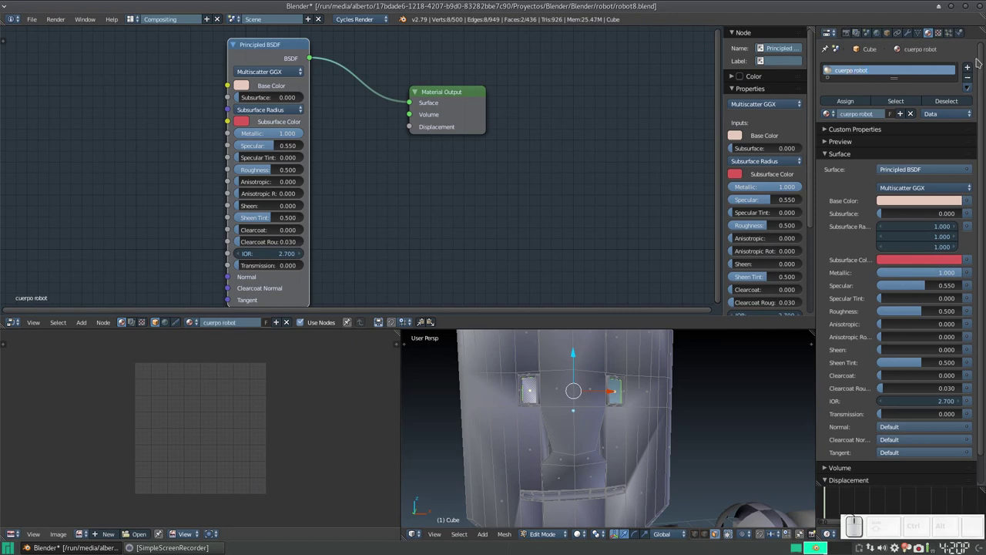
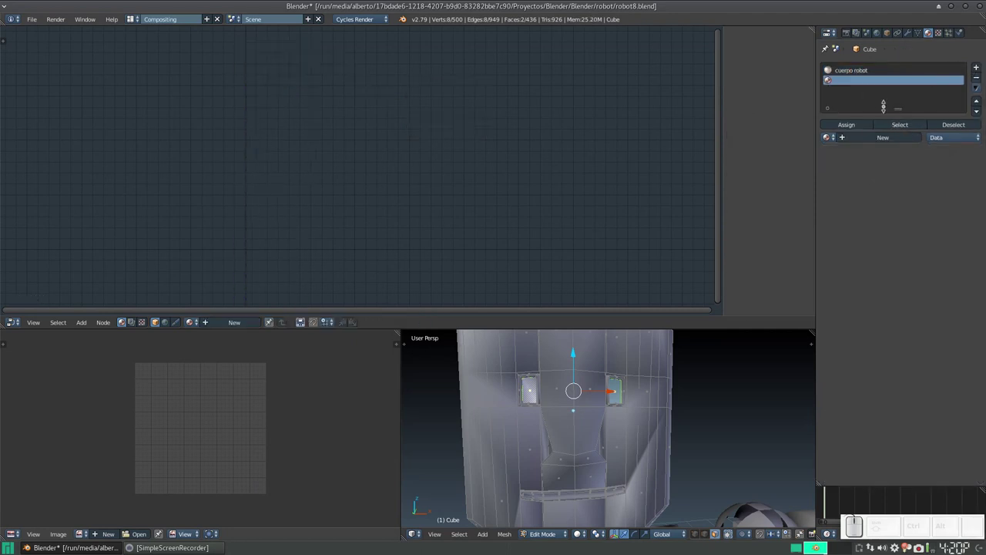
# Step: Create a second material 'ojos robot' and replace its Diffuse BSDF with an Emission shader
pyautogui.click(881, 140)
pyautogui.click(856, 82)
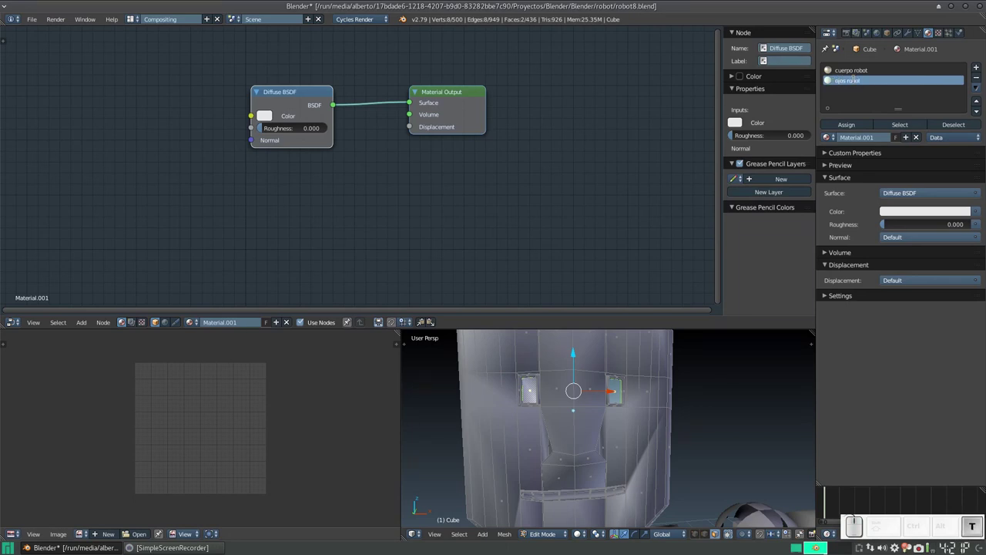
pyautogui.press('Return')
pyautogui.rightClick(304, 89)
pyautogui.press('x')
pyautogui.press('shift+a')
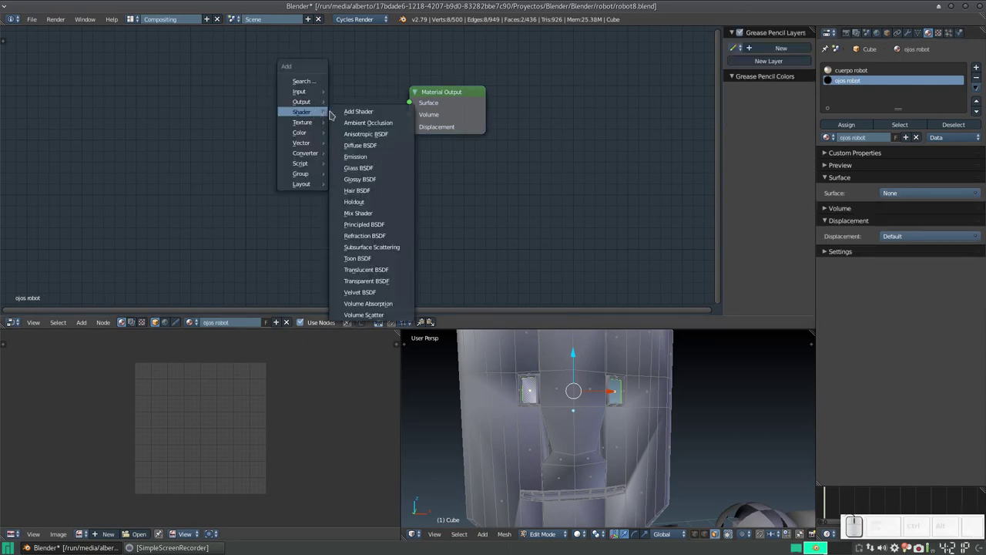
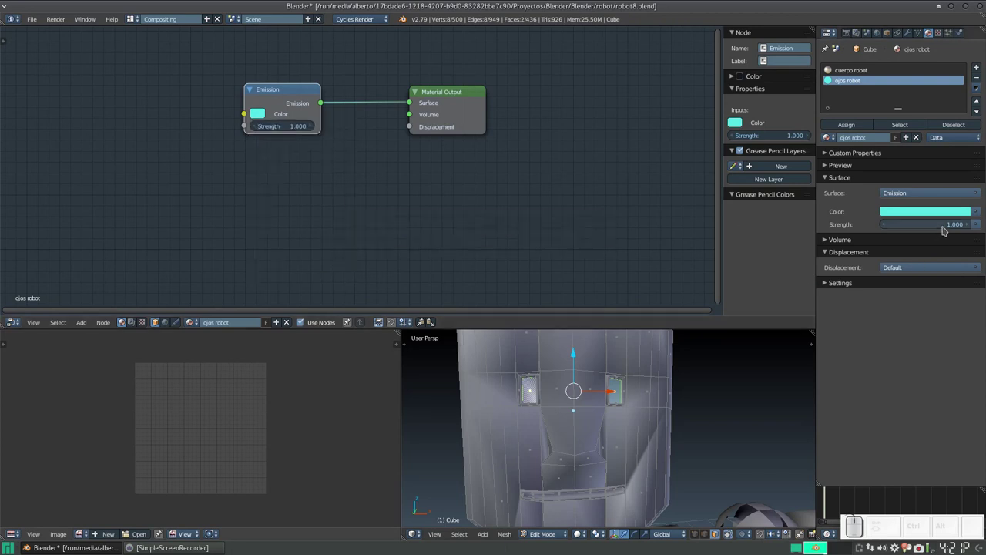
# Step: Set the emission strength to 2.5 and assign 'ojos robot' to the selected eye faces
pyautogui.moveTo(969, 227); pyautogui.dragTo(969, 227)
pyautogui.click(969, 227)
pyautogui.click(969, 226)
pyautogui.click(969, 225)
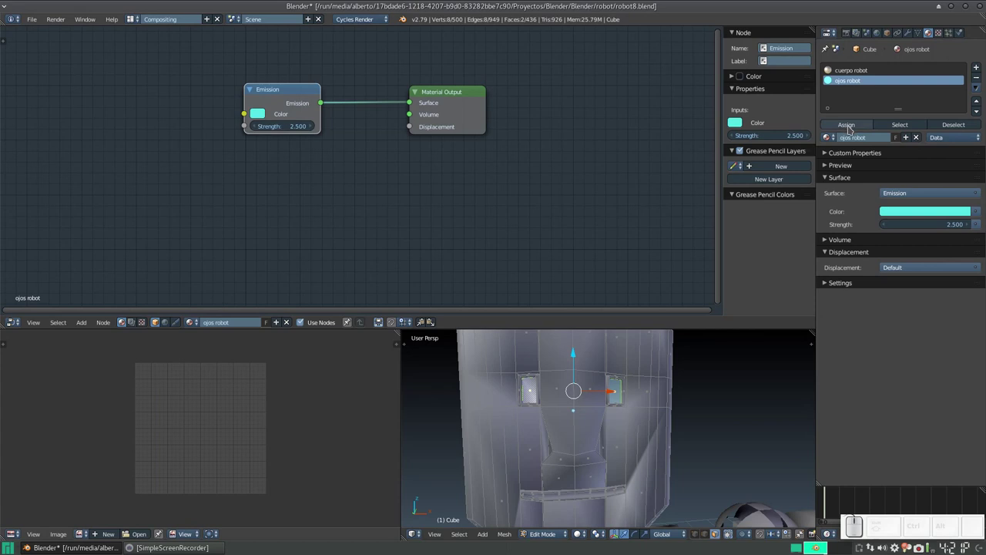
pyautogui.click(850, 128)
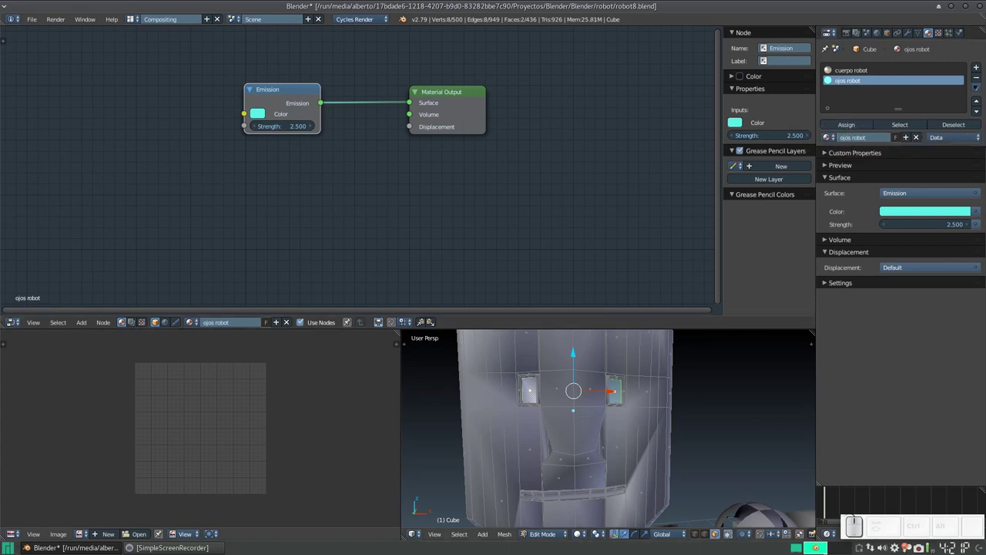
# Step: Leave Edit Mode and preview the glowing cyan eyes in Rendered shading
pyautogui.press('Tab')
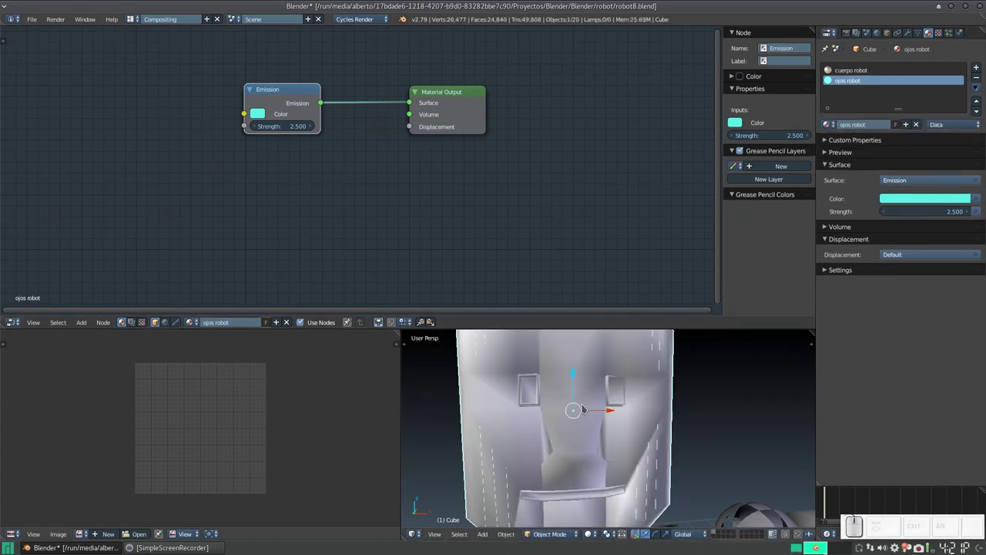
pyautogui.press('shift+z')
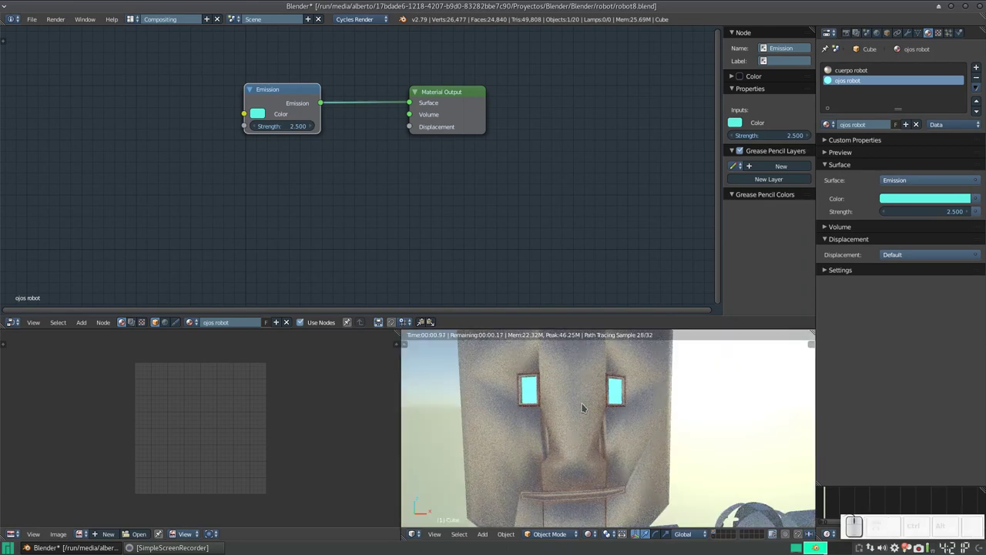
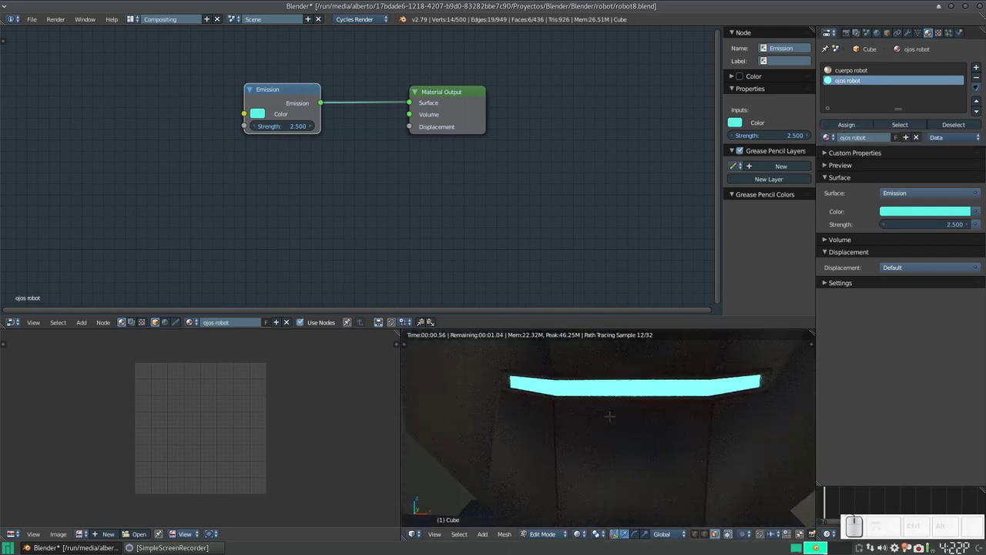
# Step: Leave edit mode on the head and orbit the rendered view around the whole robot
pyautogui.press('Tab')
pyautogui.scroll(-3)
pyautogui.middleClick(644, 403)
pyautogui.middleClick(594, 389)
pyautogui.moveTo(595, 390); pyautogui.dragTo(626, 385)
pyautogui.middleClick(626, 386)
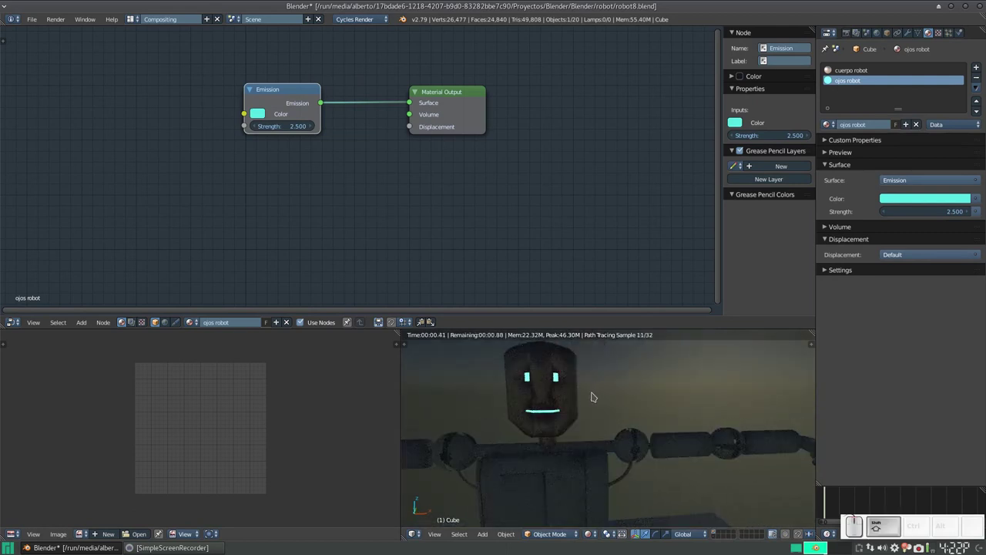
pyautogui.moveTo(612, 398); pyautogui.dragTo(574, 399)
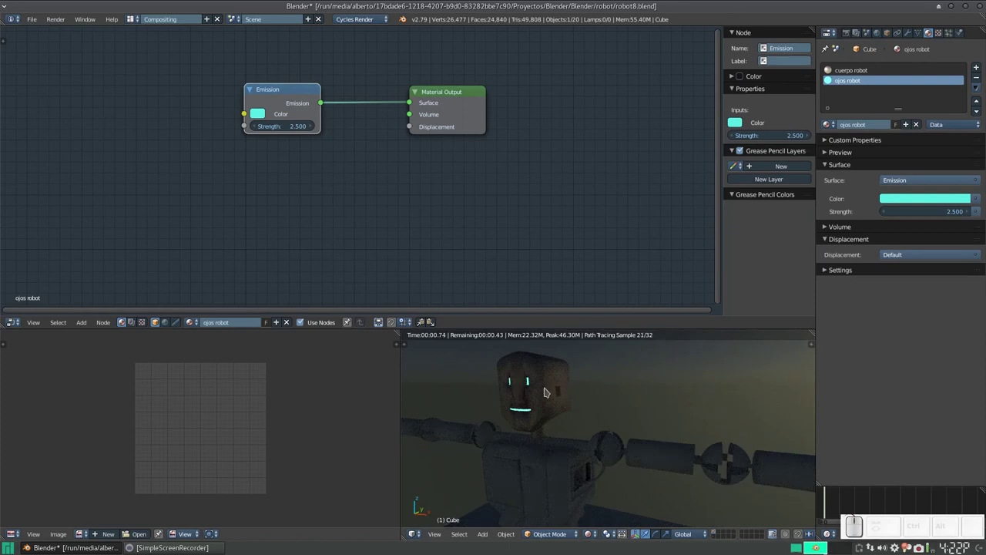
# Step: Switch back to solid shading and keep orbiting to inspect the robot
pyautogui.press('shift+z')
pyautogui.scroll(-3)
pyautogui.middleClick(585, 425)
pyautogui.scroll(3)
pyautogui.middleClick(590, 388)
pyautogui.middleClick(611, 411)
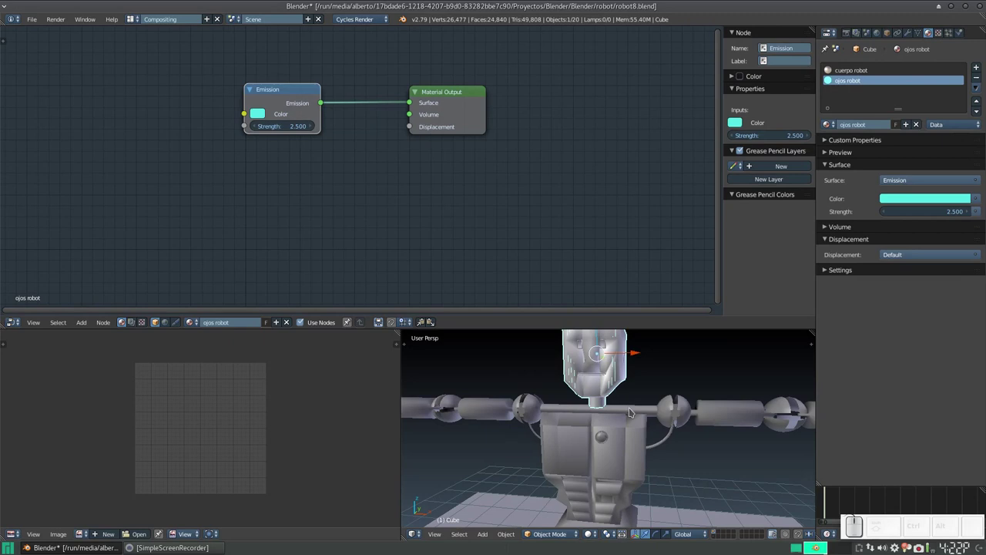
# Step: Select the shoulder bar, joint sphere and nearby connector parts around the shoulder
pyautogui.rightClick(630, 410)
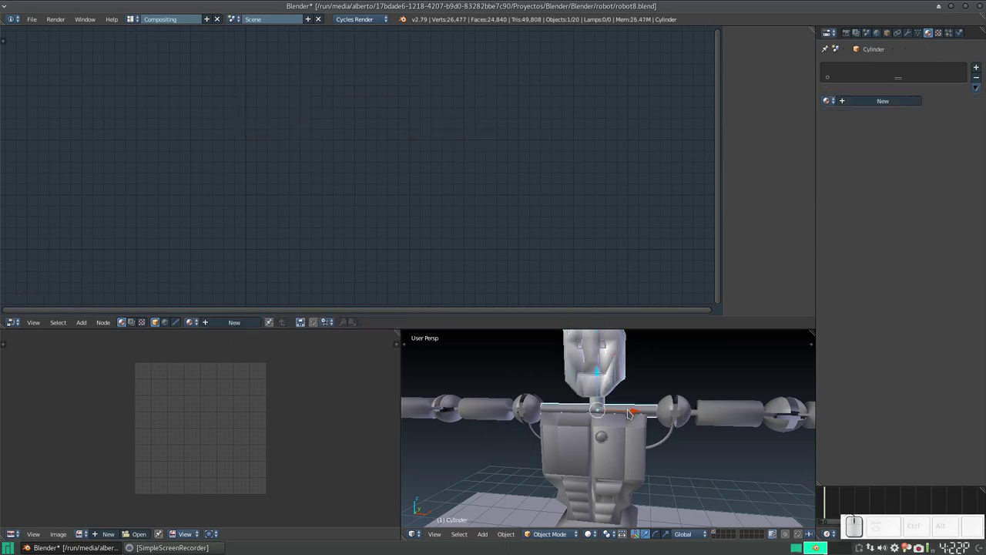
pyautogui.rightClick(632, 458)
pyautogui.rightClick(676, 415)
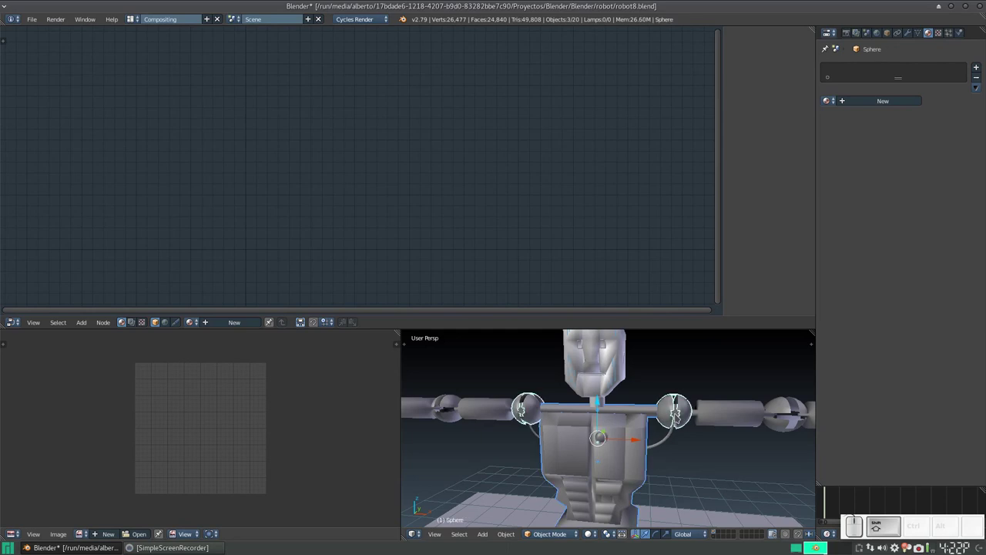
pyautogui.press('ctrl+shift+z')
pyautogui.scroll(3)
pyautogui.middleClick(685, 418)
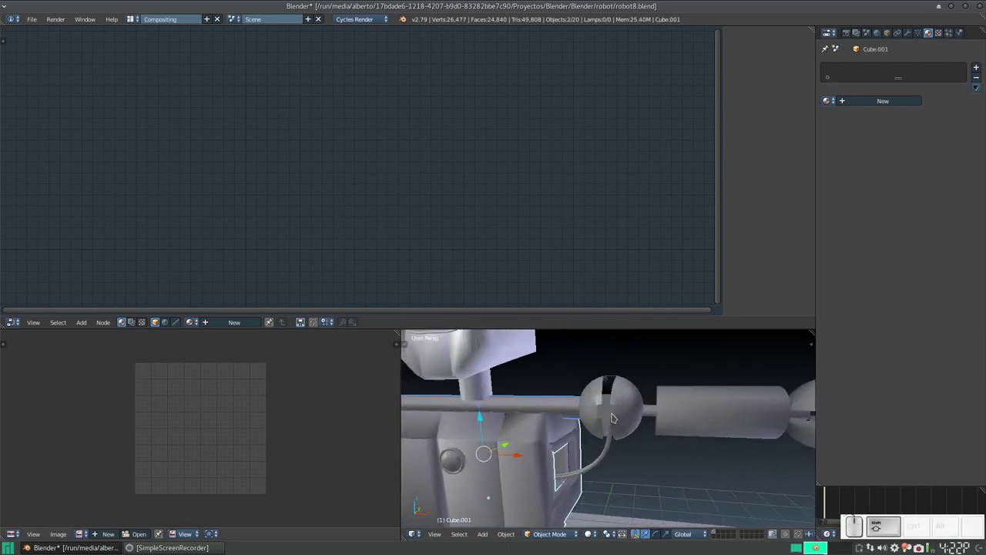
pyautogui.rightClick(610, 414)
pyautogui.rightClick(552, 406)
# Step: Orbit to reach hidden parts and add another part and the neck piece to the selection
pyautogui.moveTo(522, 452); pyautogui.dragTo(591, 417)
pyautogui.scroll(3)
pyautogui.rightClick(498, 340)
pyautogui.moveTo(507, 350); pyautogui.dragTo(554, 440)
pyautogui.middleClick(544, 441)
pyautogui.middleClick(468, 431)
pyautogui.moveTo(566, 436); pyautogui.dragTo(820, 459)
pyautogui.middleClick(784, 458)
pyautogui.rightClick(656, 431)
pyautogui.middleClick(591, 452)
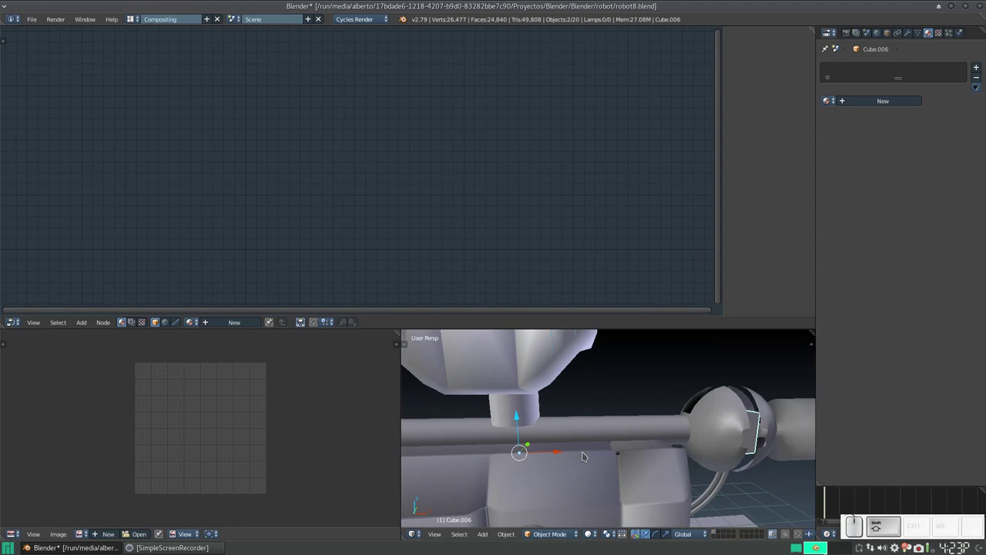
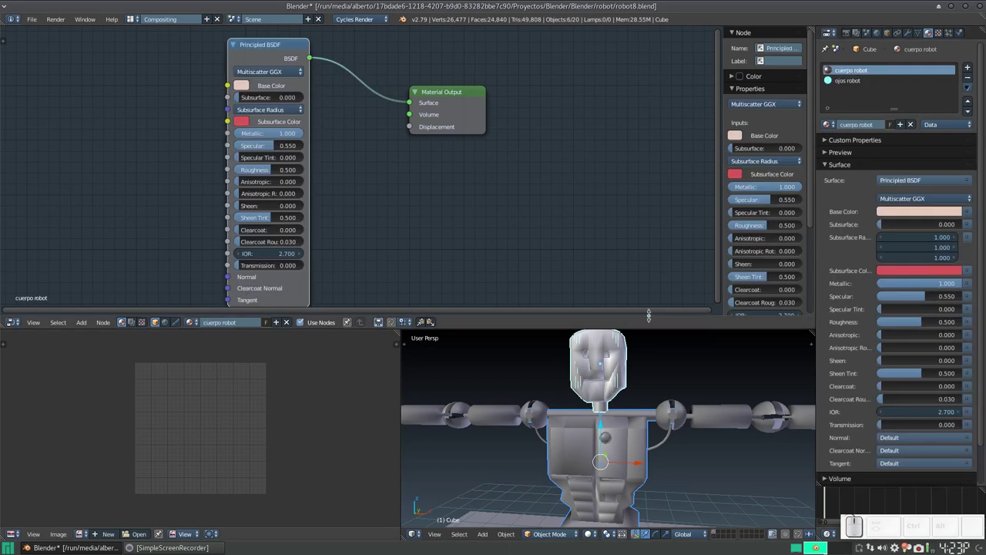
# Step: Link the body's cuerpo robot material to the selected parts with Ctrl+L and check it in a rendered preview
pyautogui.press('ctrl+l')
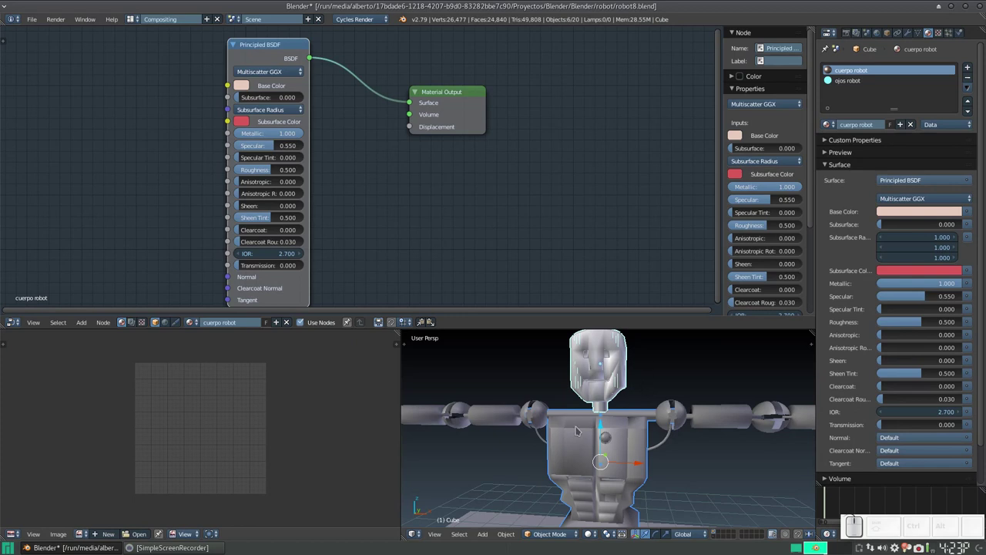
pyautogui.press('ctrl+l')
pyautogui.click(565, 447)
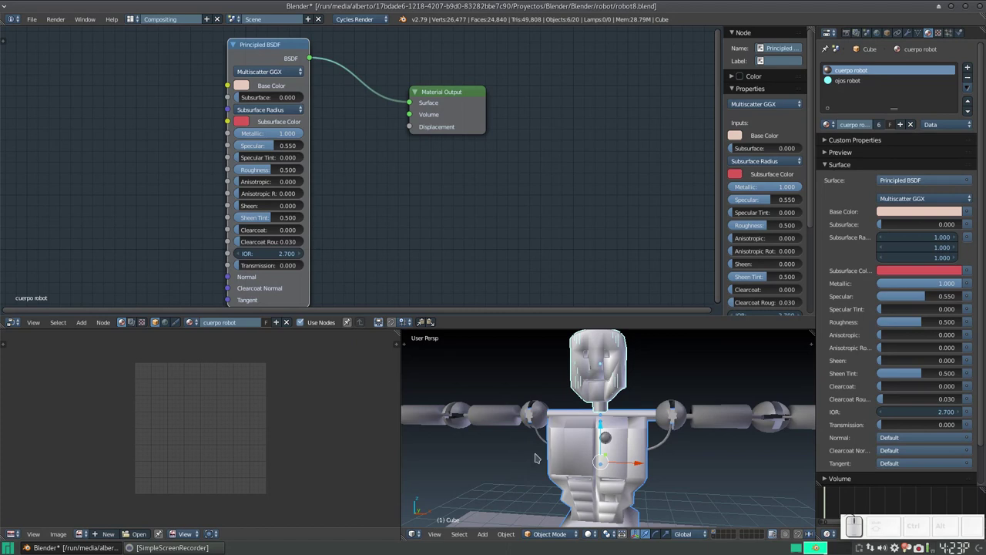
pyautogui.press('shift+z')
pyautogui.scroll(-3)
pyautogui.scroll(-3)
pyautogui.scroll(3)
pyautogui.scroll(3)
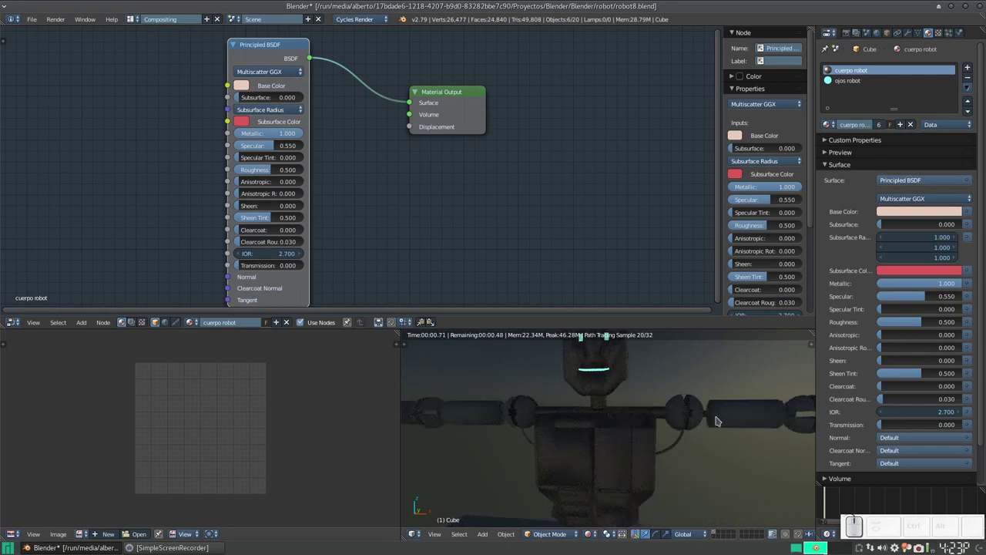
pyautogui.scroll(-3)
pyautogui.press('shift+z')
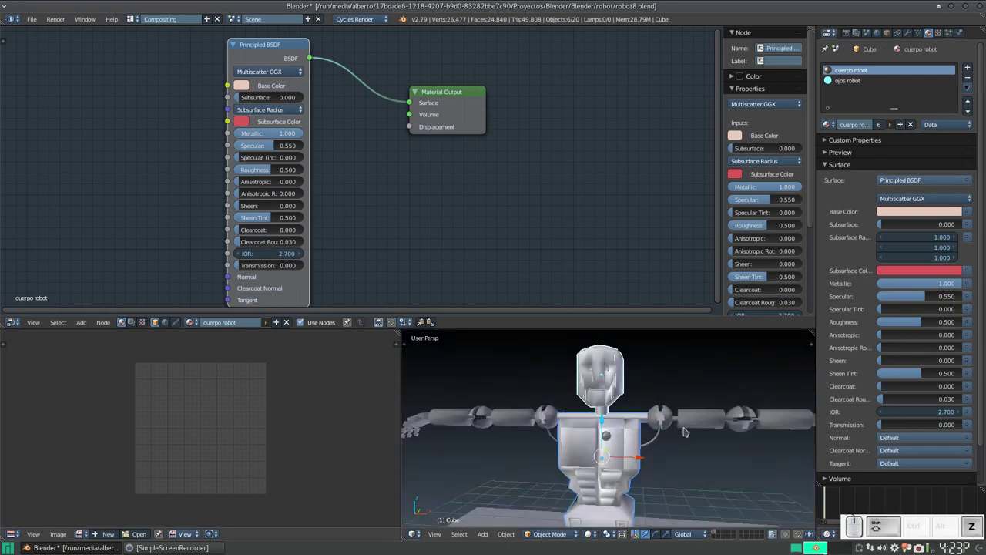
# Step: Inspect the arm segments and hand, then select the materialless shoulder joint sphere
pyautogui.rightClick(696, 424)
pyautogui.rightClick(775, 416)
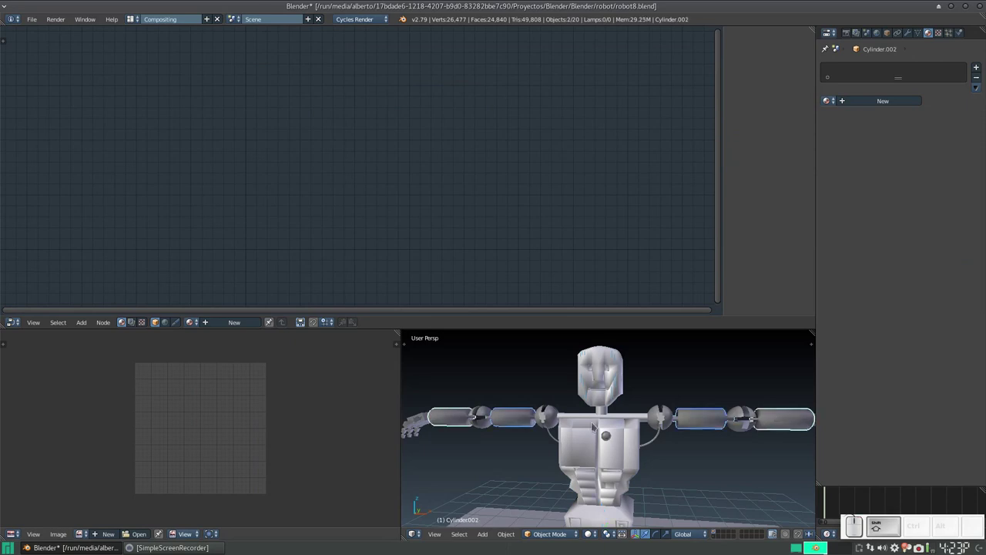
pyautogui.rightClick(419, 428)
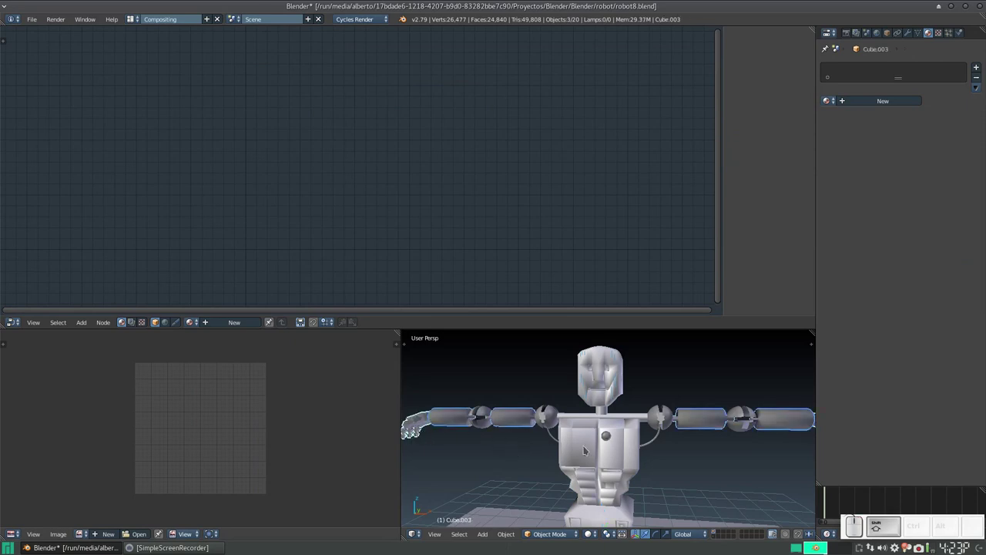
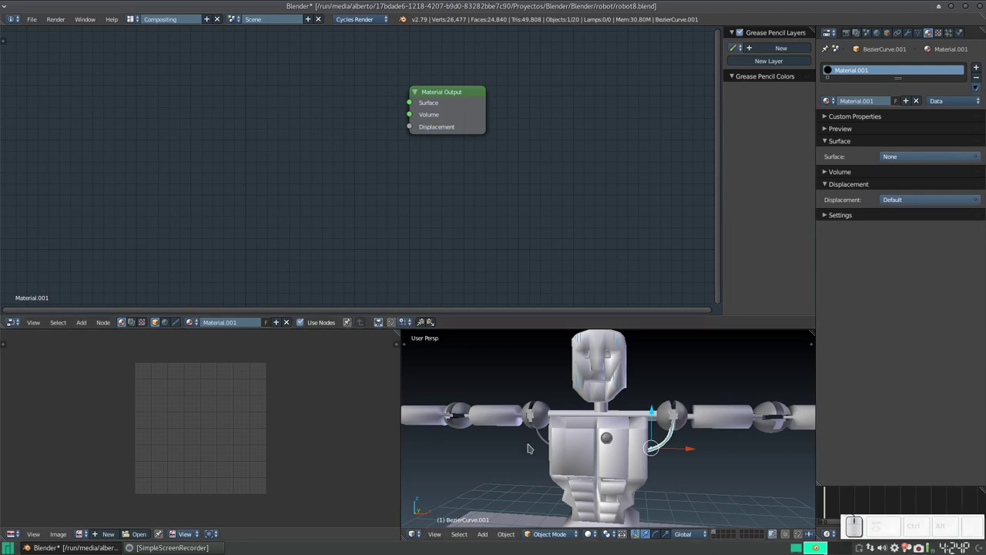
pyautogui.rightClick(542, 415)
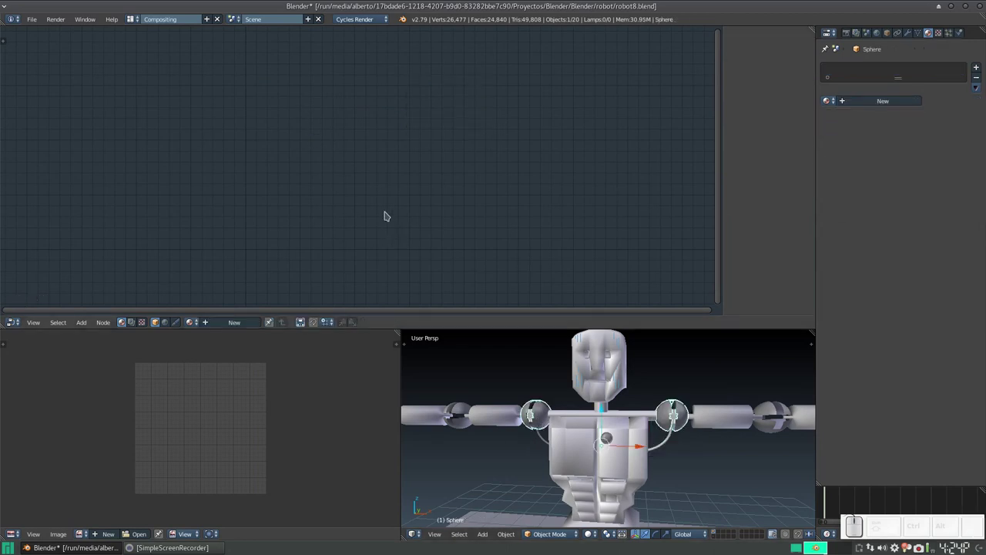
# Step: Create Material.002 with a Principled BSDF replacing the diffuse node, wired to Surface, and preview it rendered
pyautogui.click(231, 323)
pyautogui.rightClick(291, 95)
pyautogui.press('x')
pyautogui.press('shift+a')
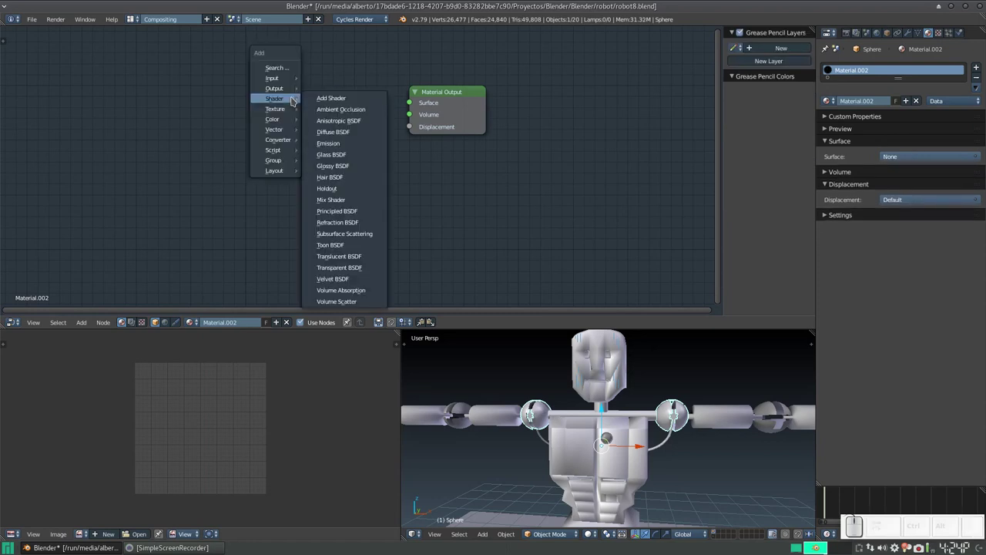
pyautogui.click(350, 212)
pyautogui.click(226, 41)
pyautogui.moveTo(310, 63); pyautogui.dragTo(508, 348)
pyautogui.press('shift+z')
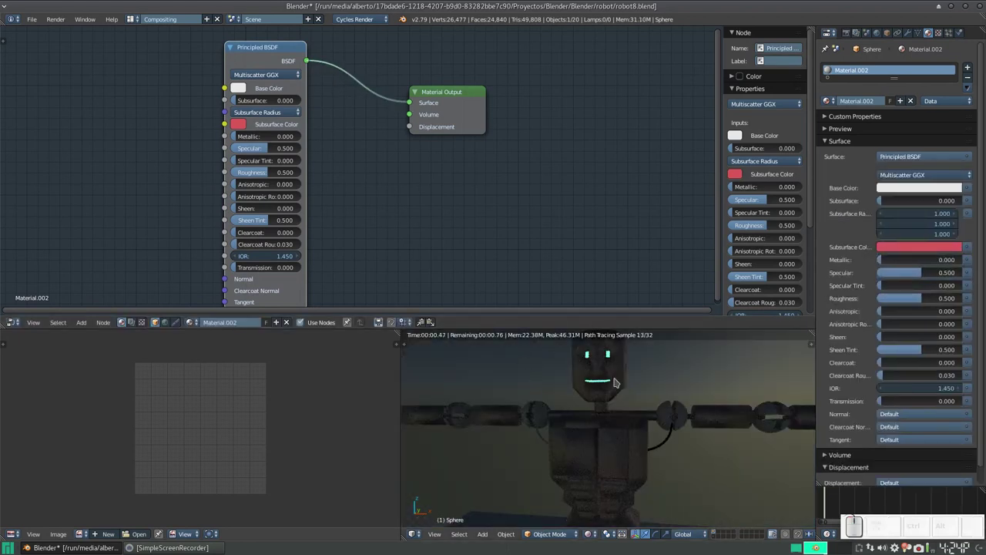
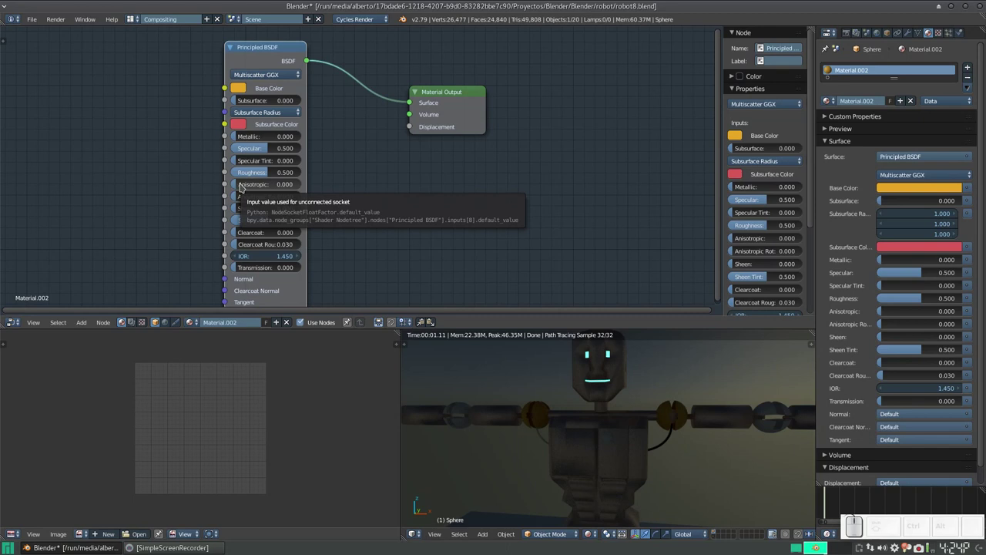
# Step: Raise the sphere material's Anisotropic to 1 and inspect the shoulder
pyautogui.moveTo(242, 185); pyautogui.dragTo(615, 360)
pyautogui.scroll(3)
pyautogui.scroll(-3)
pyautogui.middleClick(704, 404)
pyautogui.middleClick(680, 407)
pyautogui.middleClick(700, 413)
# Step: In World settings lower the Sky Texture turbidity to 1.000 while viewing the robot rendered
pyautogui.click(879, 36)
pyautogui.moveTo(971, 236); pyautogui.dragTo(971, 236)
pyautogui.click(975, 235)
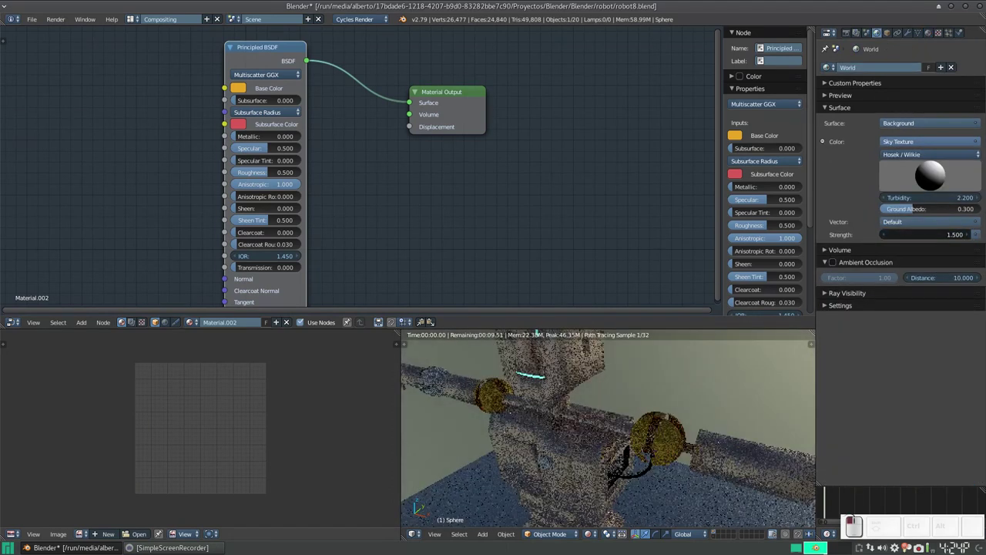
pyautogui.middleClick(652, 433)
pyautogui.middleClick(669, 421)
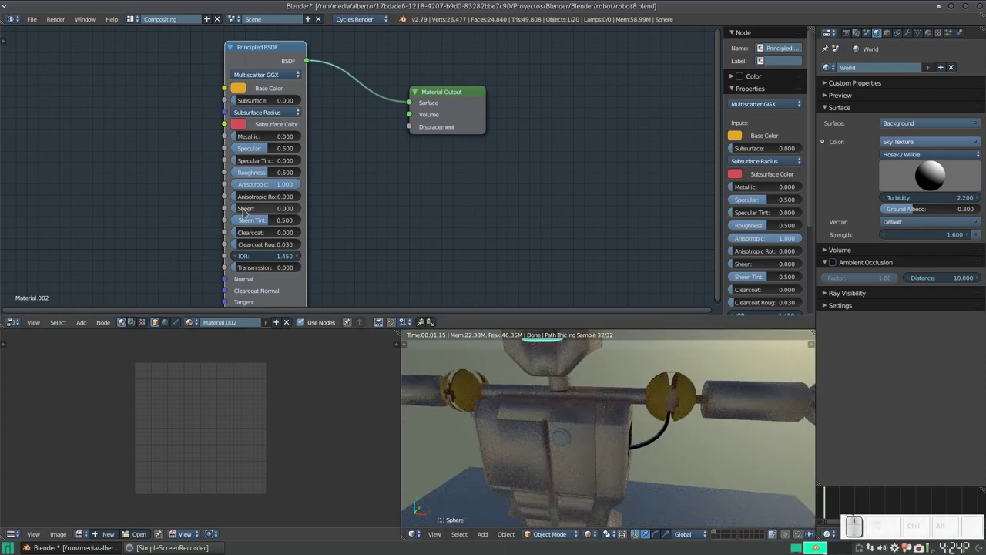
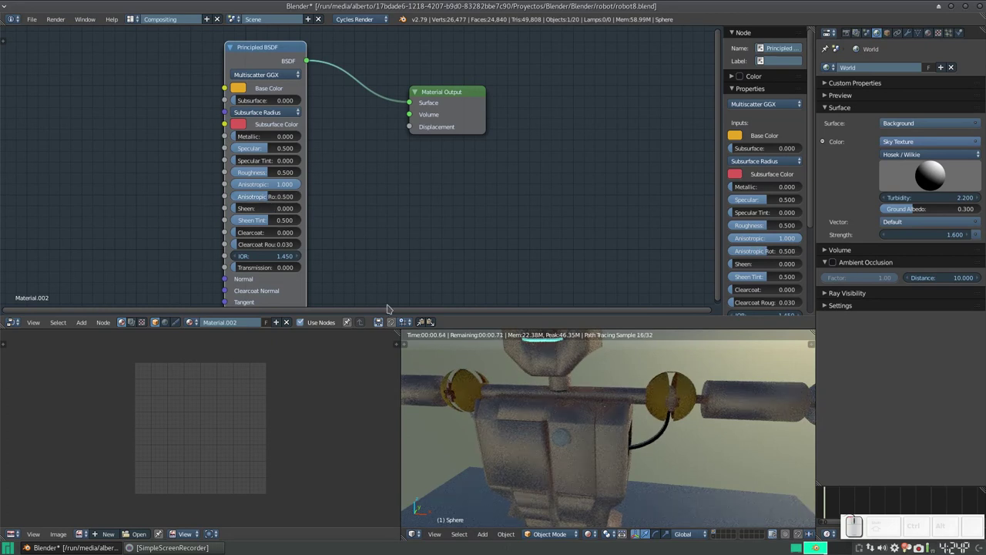
pyautogui.scroll(-3)
pyautogui.moveTo(618, 402); pyautogui.dragTo(576, 416)
pyautogui.middleClick(574, 415)
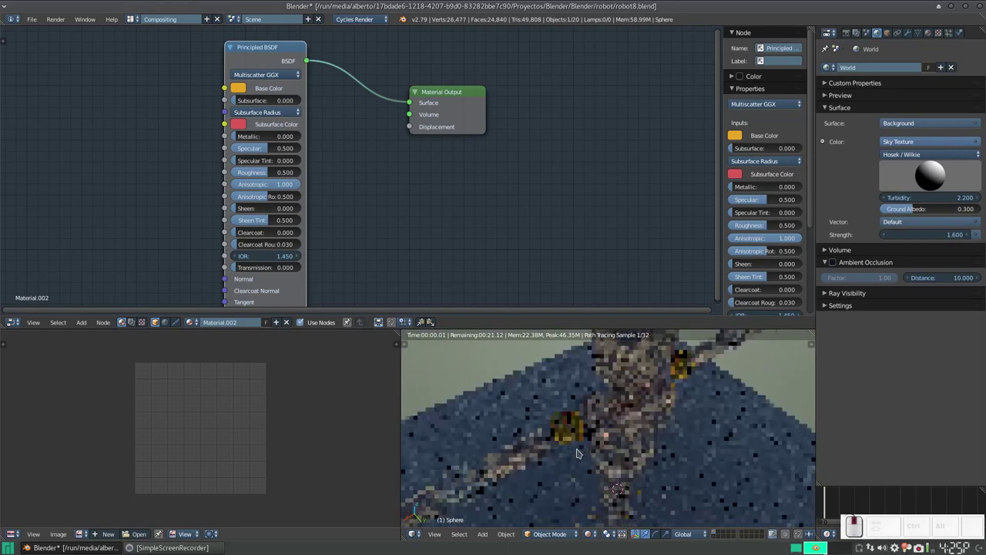
pyautogui.moveTo(537, 443); pyautogui.dragTo(681, 403)
pyautogui.scroll(3)
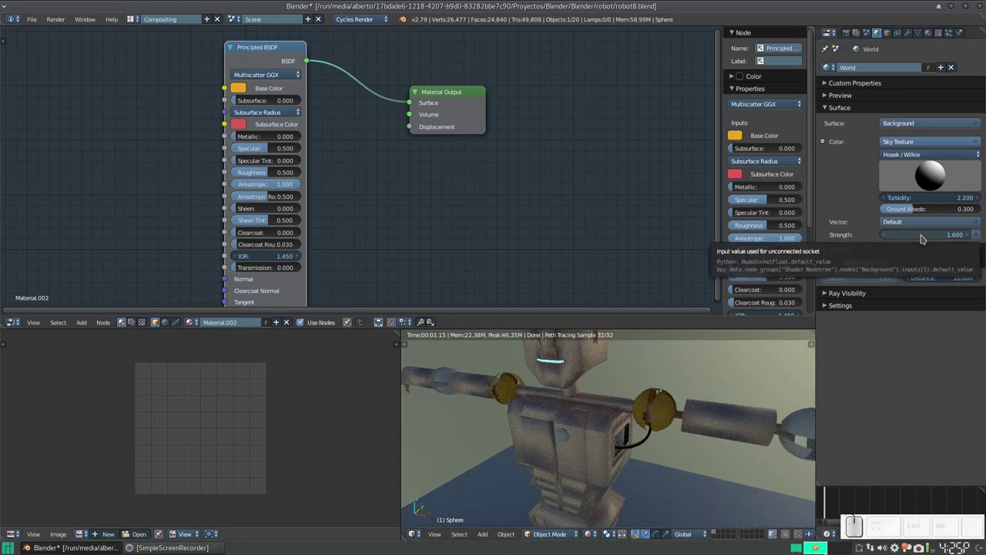
pyautogui.moveTo(929, 198); pyautogui.dragTo(880, 258)
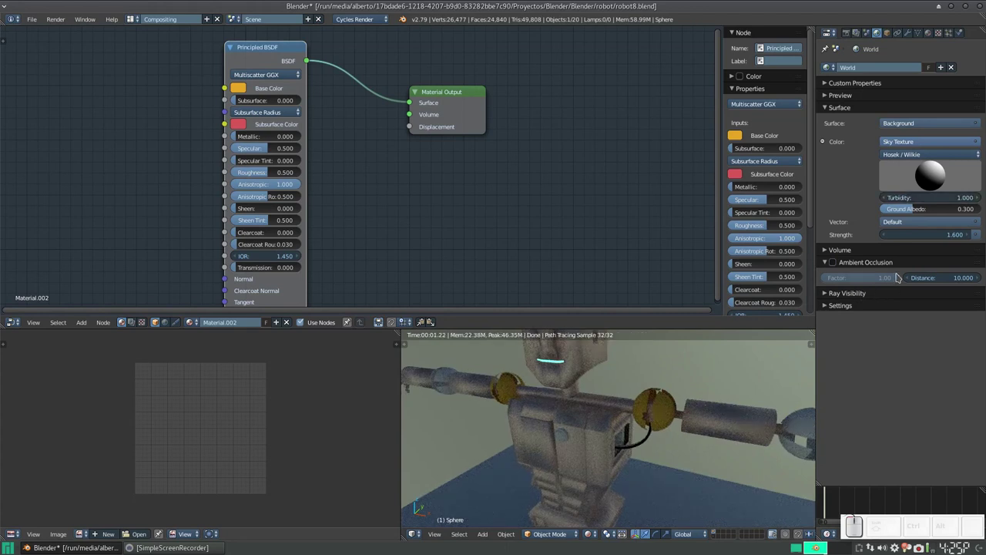
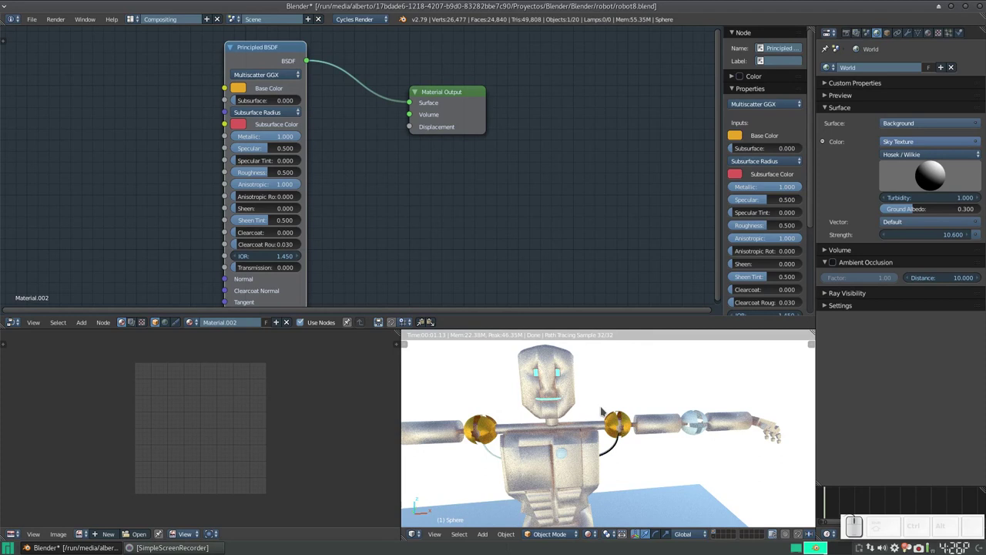
# Step: Zoom the rendered view while Material.002 is set to Metallic 1.0 and Anisotropic Rotation 0.0
pyautogui.scroll(3)
pyautogui.scroll(-3)
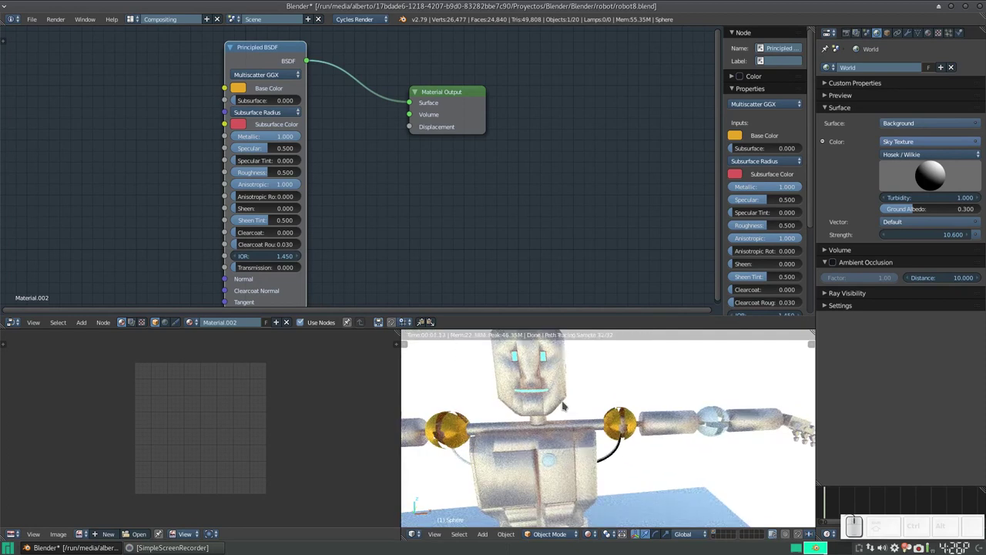
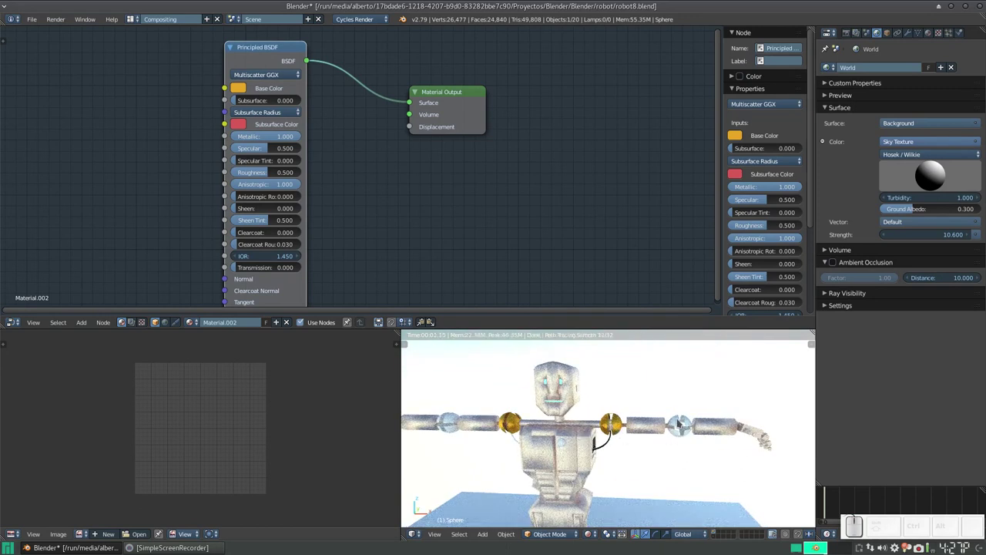
# Step: Link the gold Material.002 to the elbow and foot joint spheres and confirm in the rendered preview
pyautogui.press('shift+z')
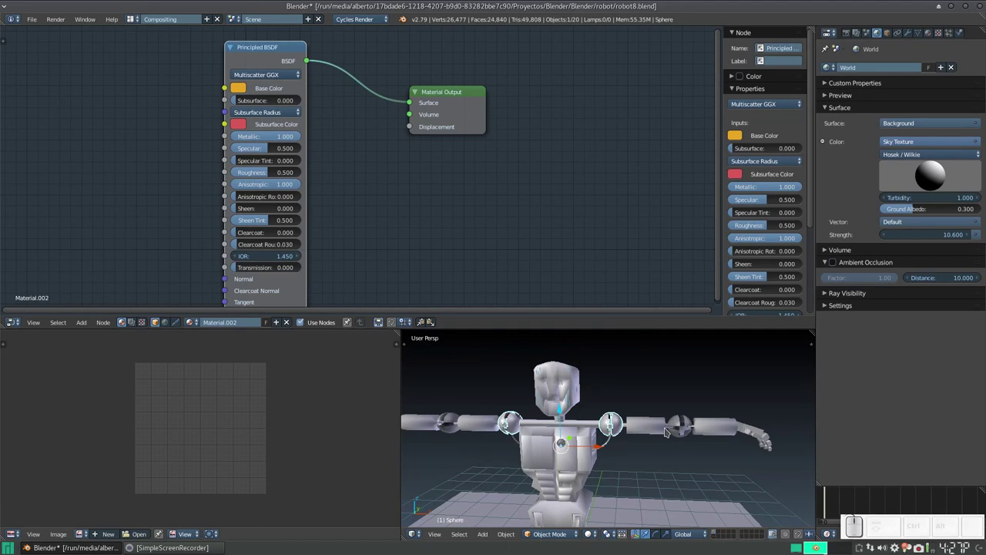
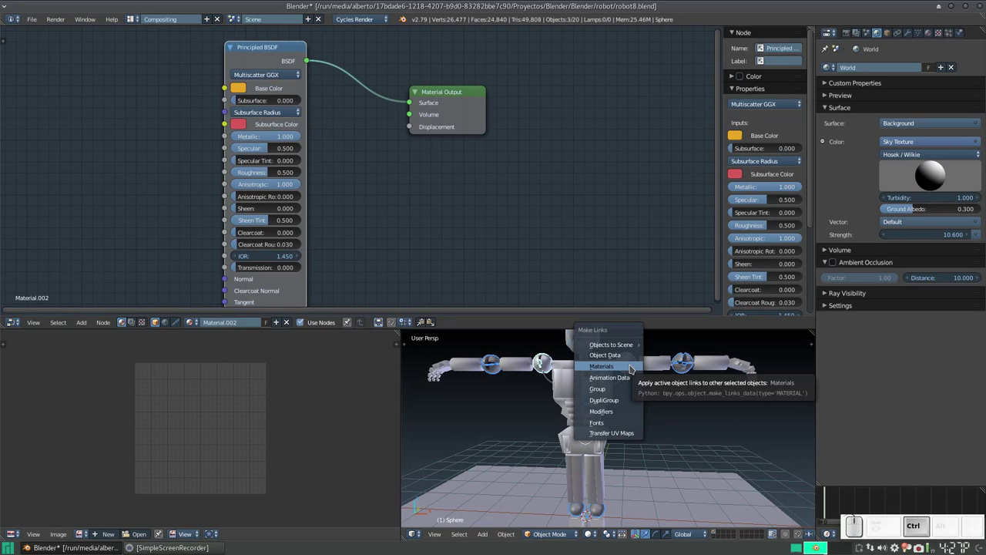
pyautogui.press('Return')
pyautogui.press('shift+z')
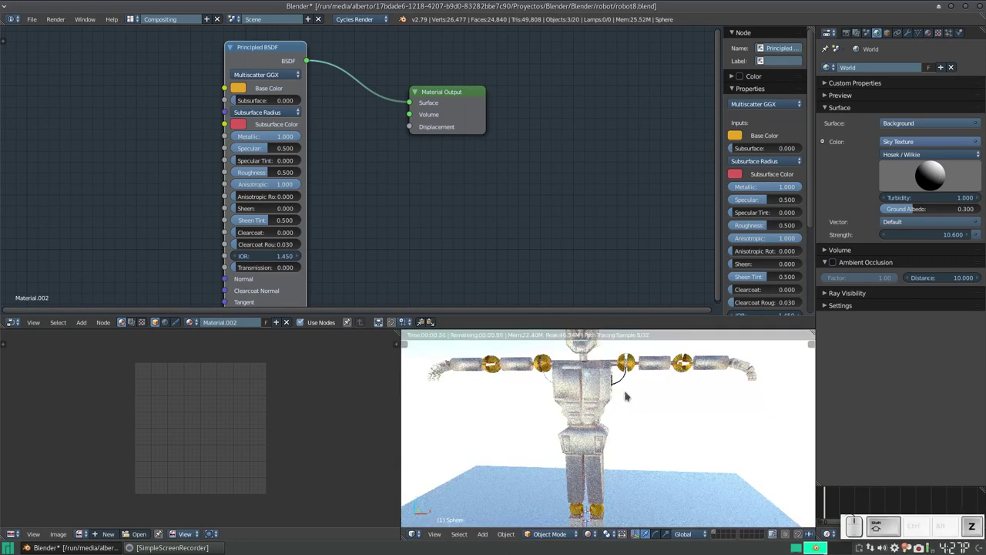
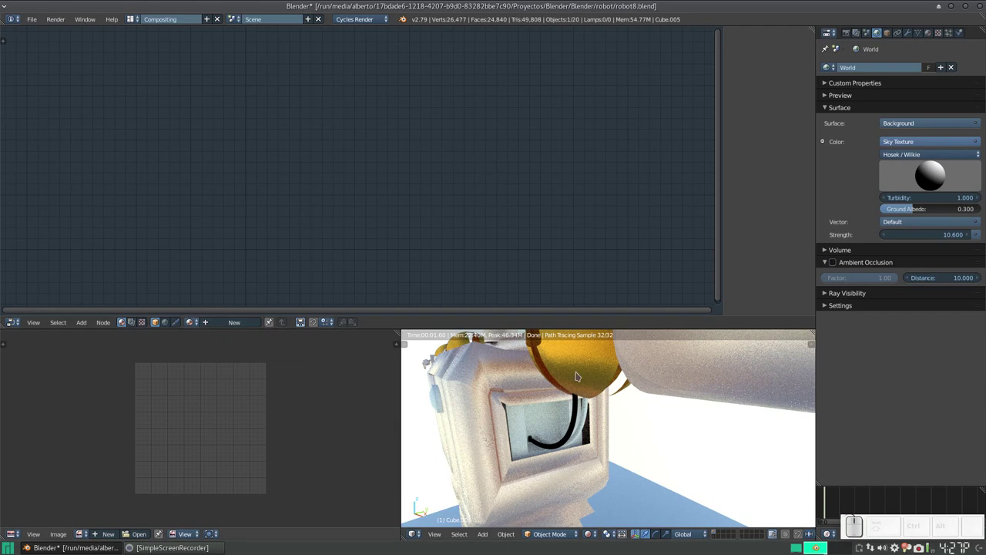
# Step: Select the remaining joint spheres and link Material.002 to each with Ctrl+L
pyautogui.rightClick(590, 371)
pyautogui.press('ctrl+l')
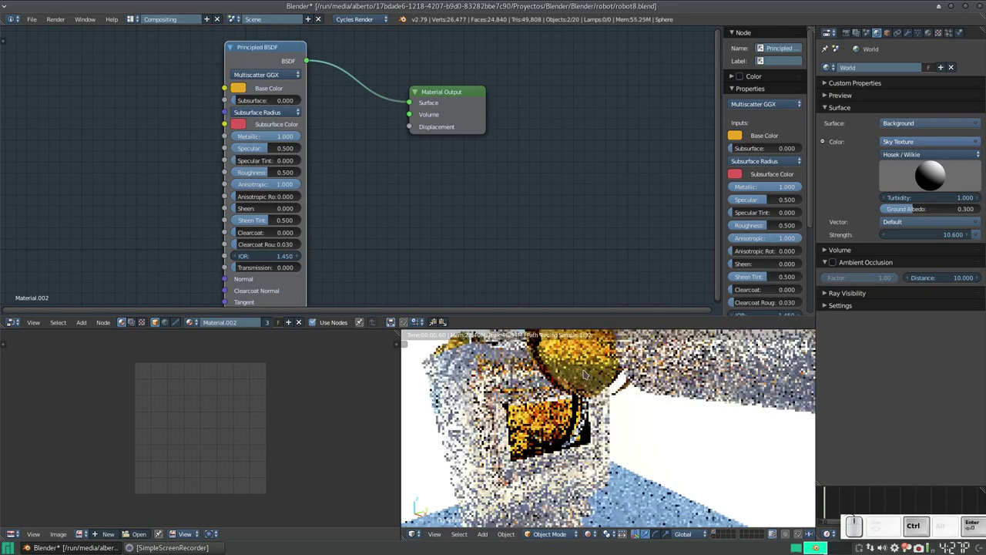
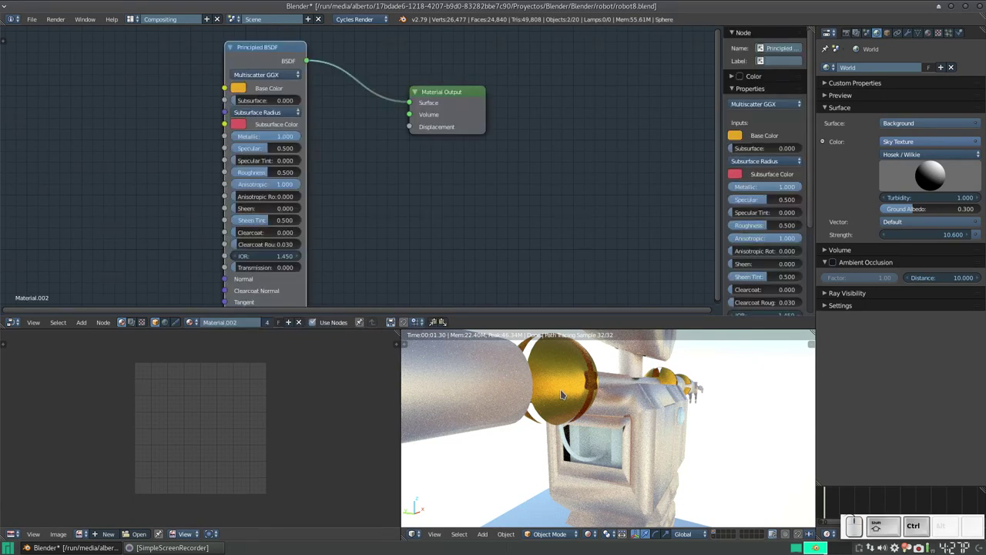
pyautogui.press('ctrl+l')
pyautogui.press('ctrl+Return')
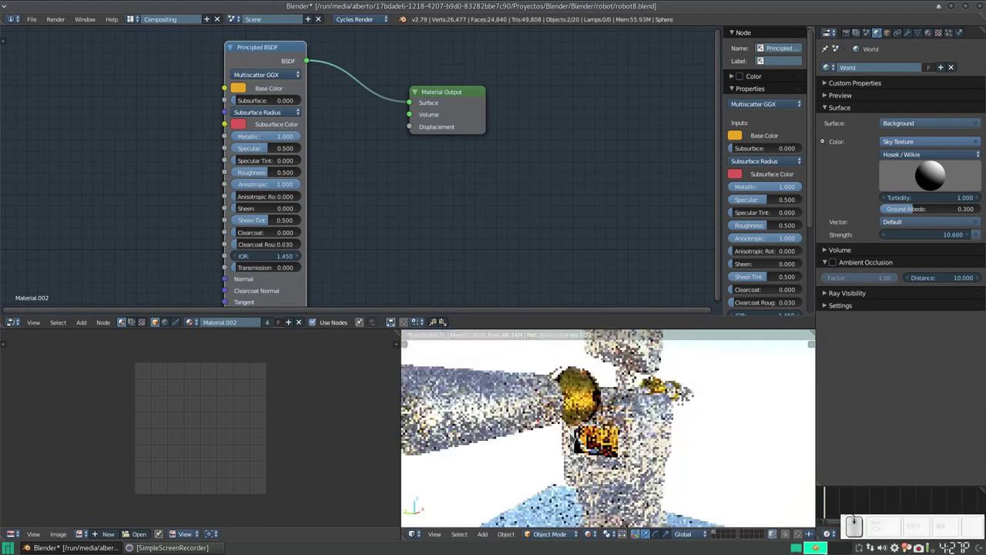
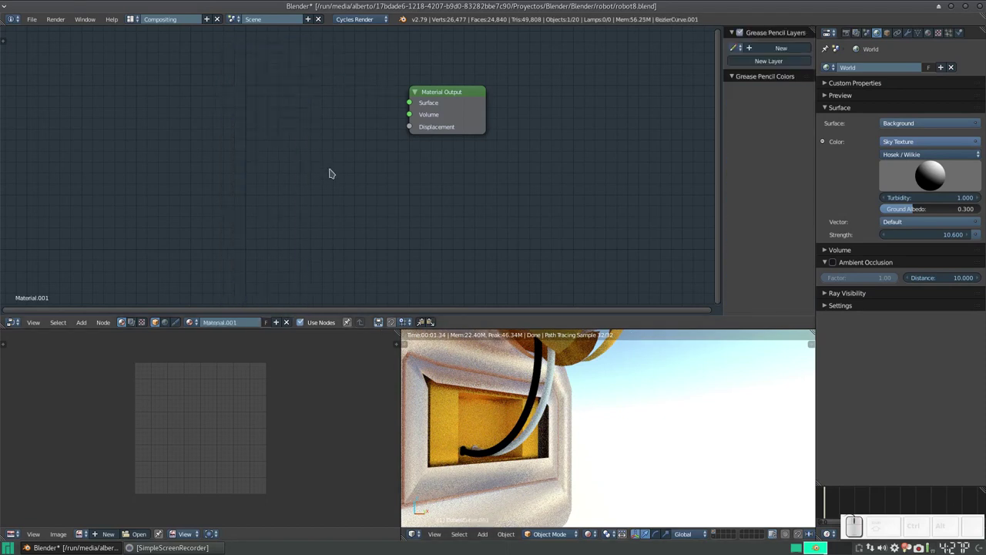
# Step: Give the cable's Material.001 a Principled BSDF and raise its IOR to 1.850
pyautogui.press('shift+a')
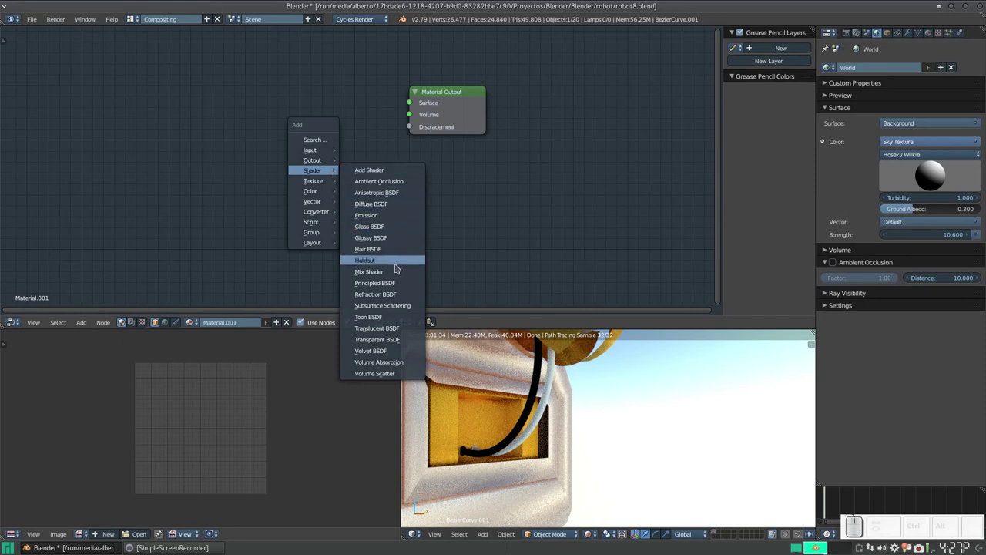
pyautogui.click(392, 286)
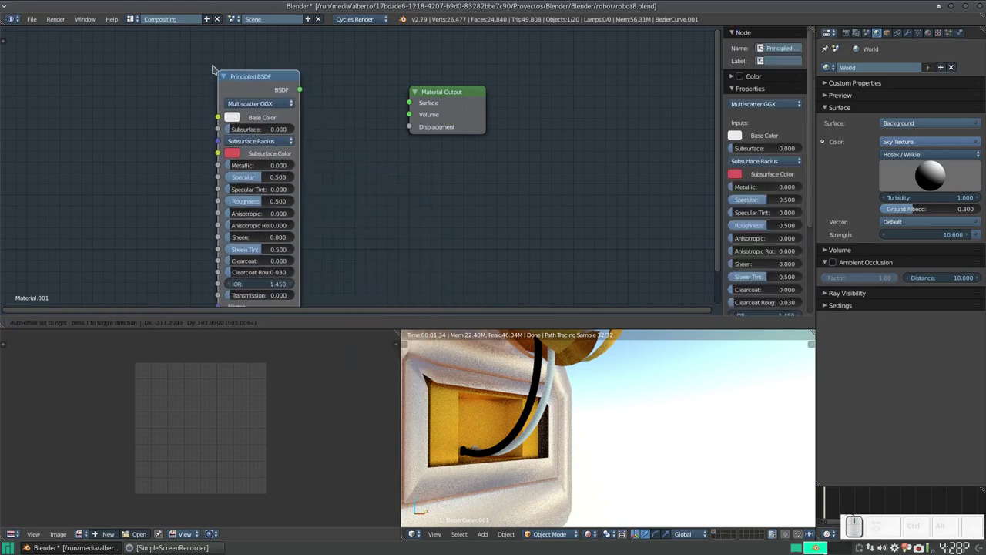
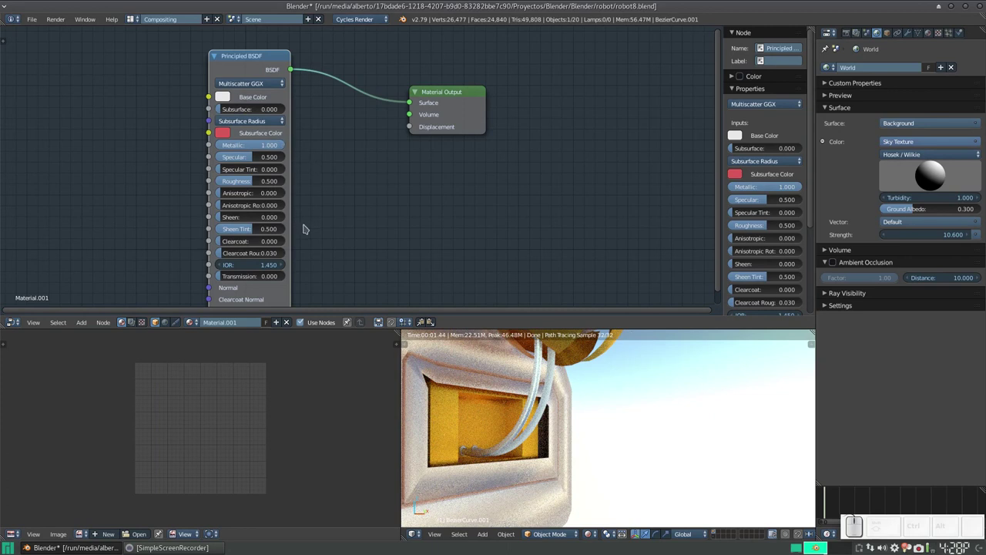
pyautogui.click(284, 265)
pyautogui.click(284, 265)
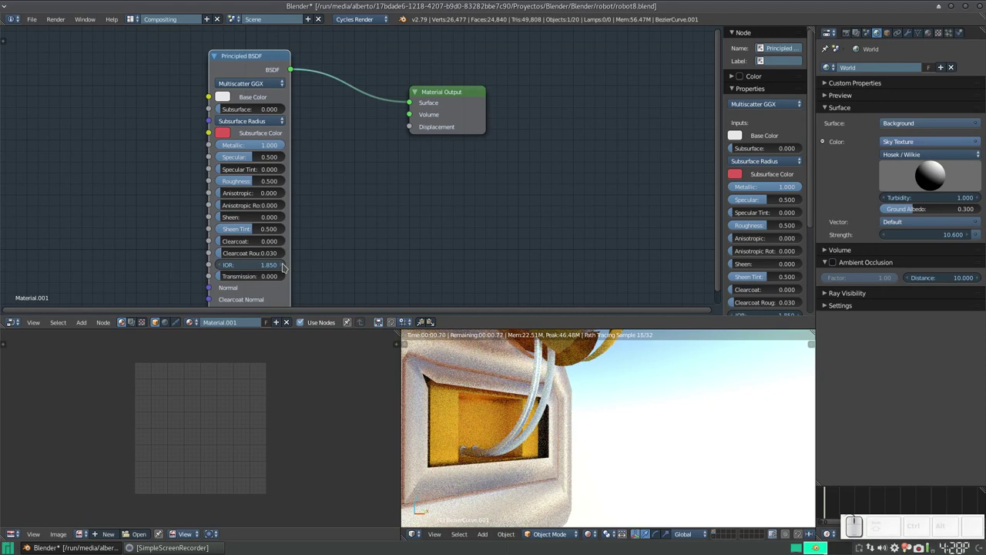
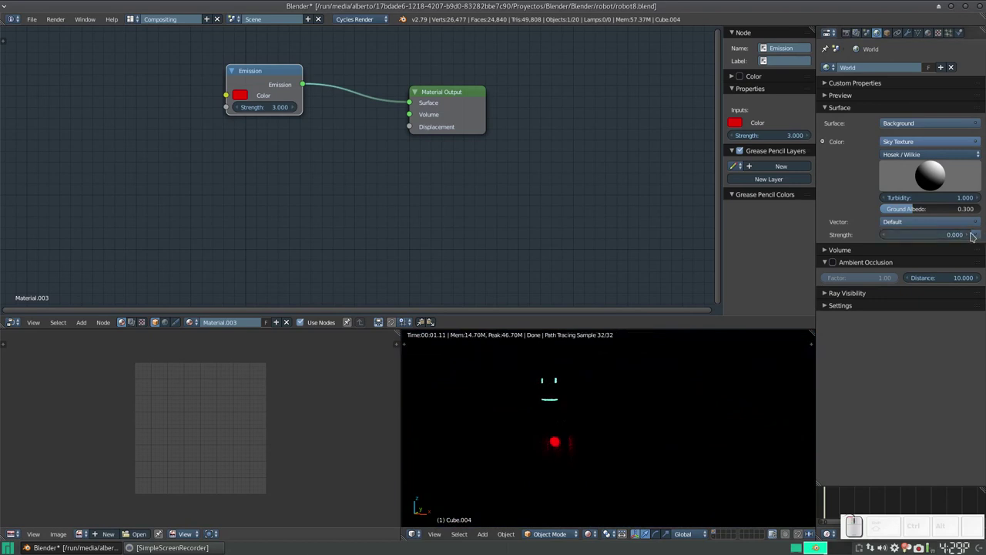
# Step: Raise the world sky strength step by step from 0 to 0.600
pyautogui.scroll(3)
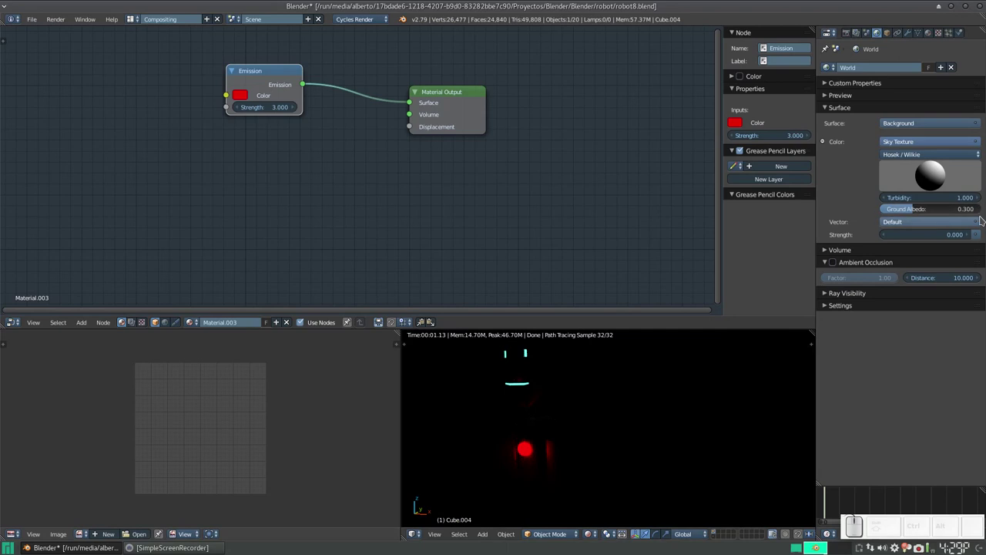
pyautogui.click(969, 240)
pyautogui.click(969, 240)
pyautogui.click(969, 240)
pyautogui.click(970, 239)
pyautogui.click(969, 240)
# Step: Orbit in on the robot's chest light and return the viewport to solid shading
pyautogui.scroll(-3)
pyautogui.moveTo(586, 425); pyautogui.dragTo(594, 425)
pyautogui.scroll(3)
pyautogui.moveTo(509, 488); pyautogui.dragTo(548, 459)
pyautogui.scroll(3)
pyautogui.middleClick(524, 457)
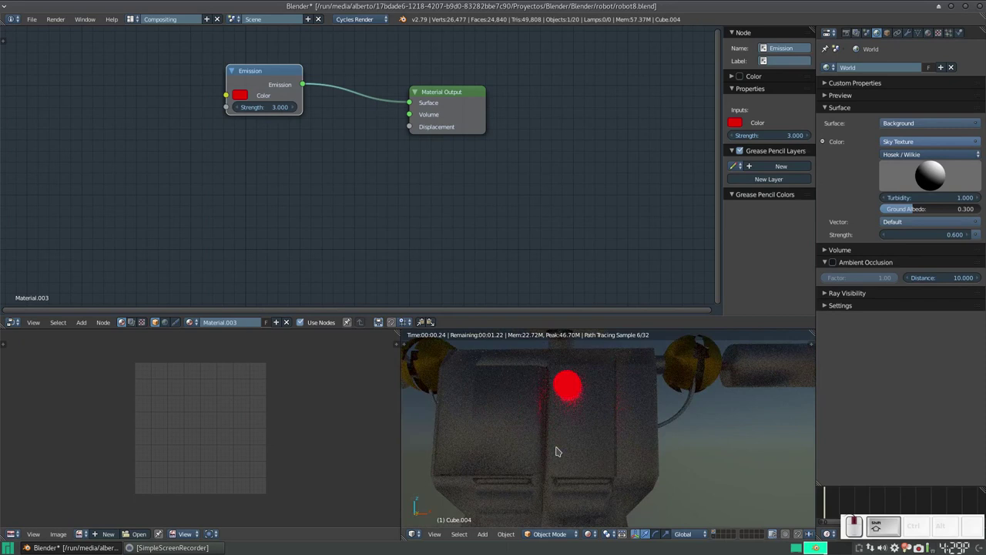
pyautogui.press('shift+z')
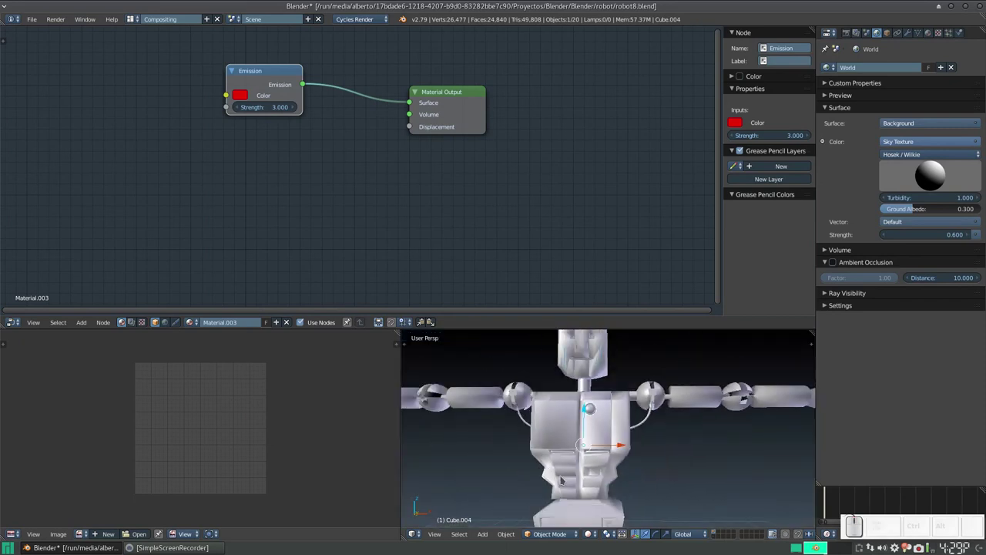
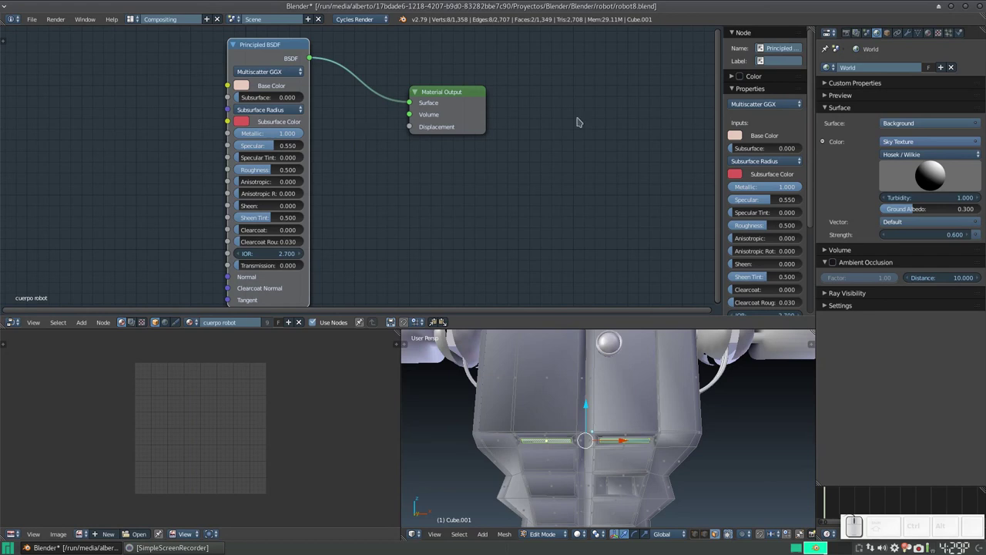
# Step: Add a new material slot on the robot body with a fresh green emission material
pyautogui.click(929, 35)
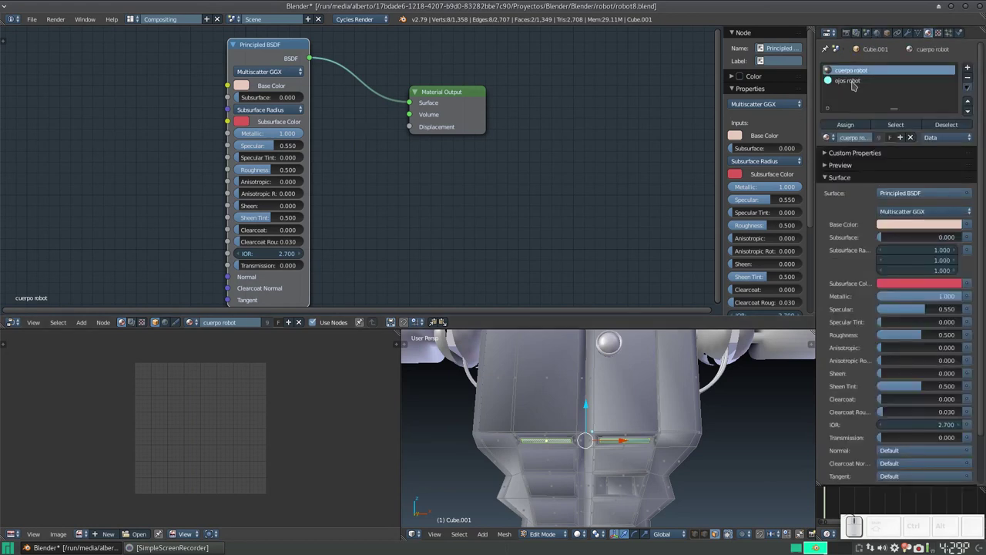
pyautogui.click(975, 68)
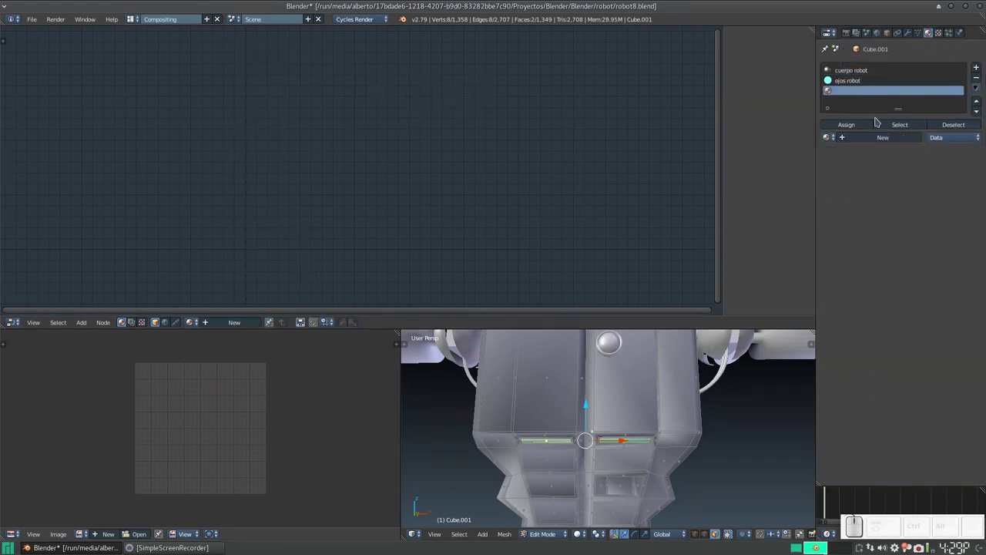
pyautogui.click(877, 141)
pyautogui.rightClick(289, 94)
pyautogui.press('x')
pyautogui.press('shift+a')
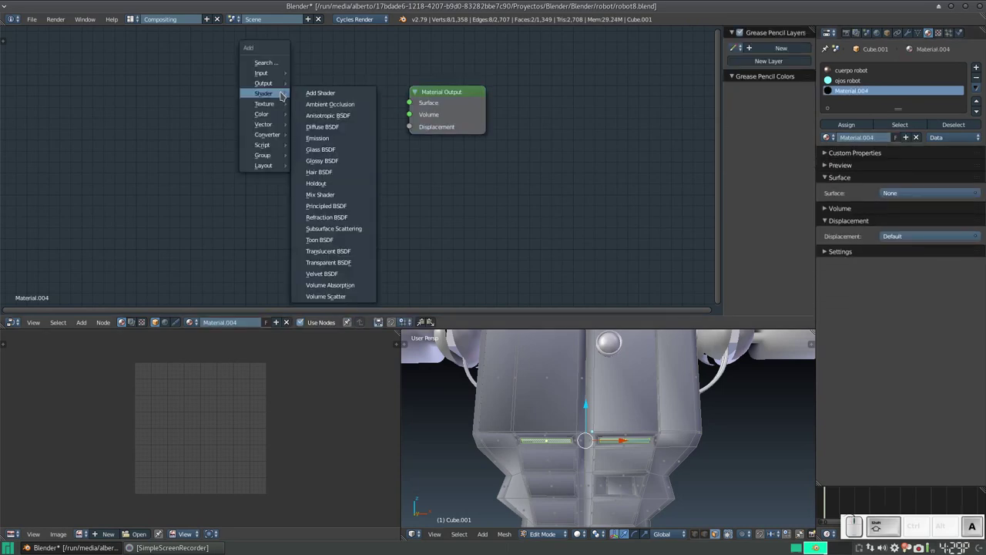
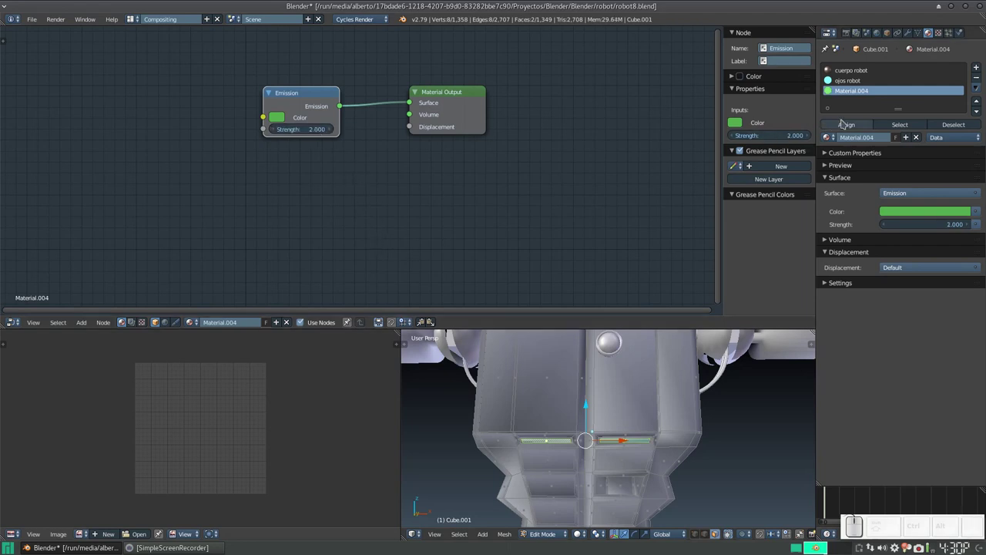
# Step: Rename the green emission material to 'emisión varia'
pyautogui.click(851, 127)
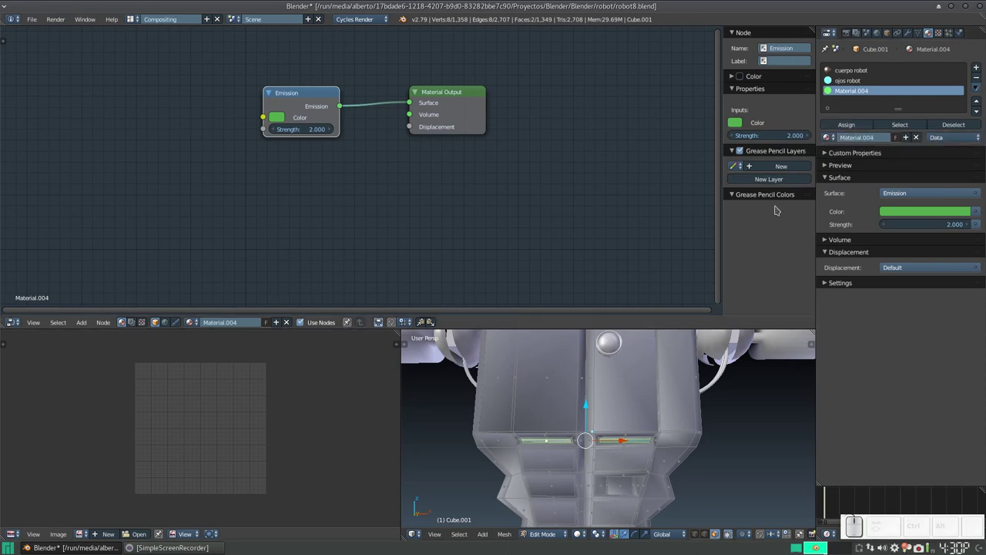
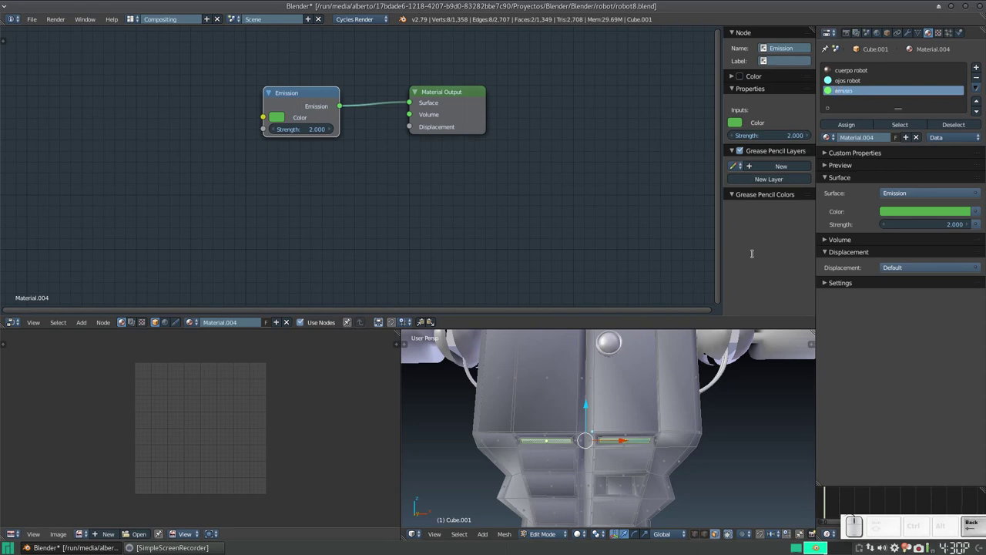
pyautogui.press('space')
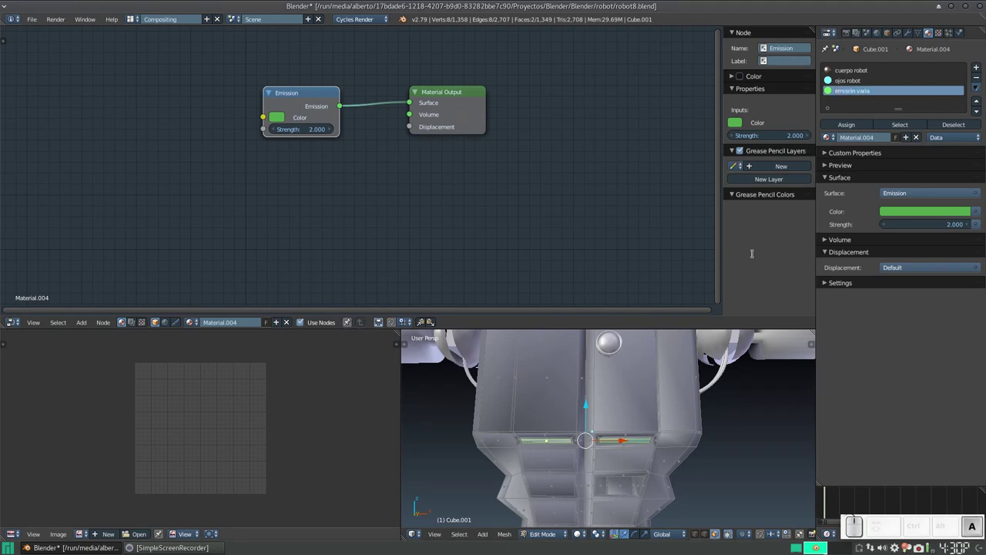
pyautogui.press('Return')
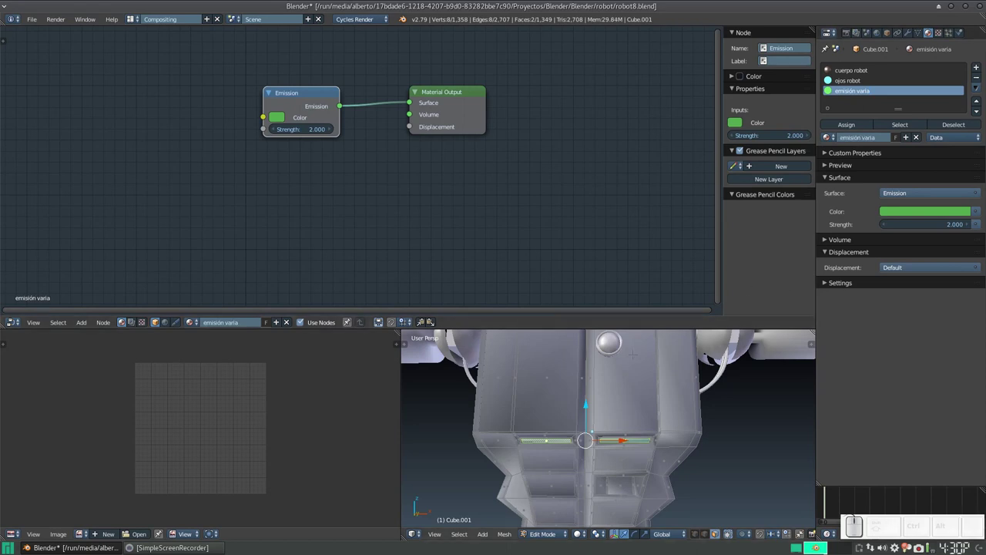
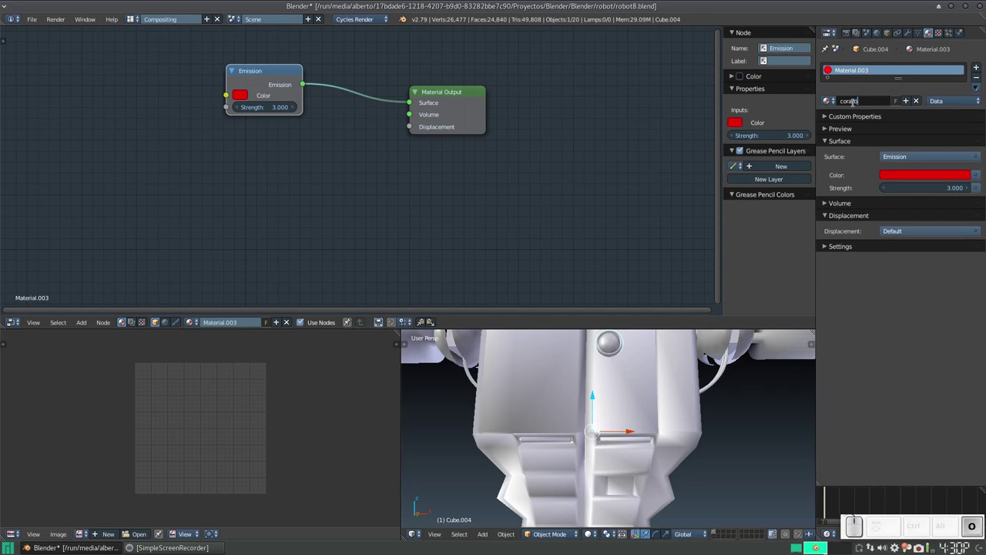
# Step: Confirm the red emission material's new name 'corazón'
pyautogui.press('Return')
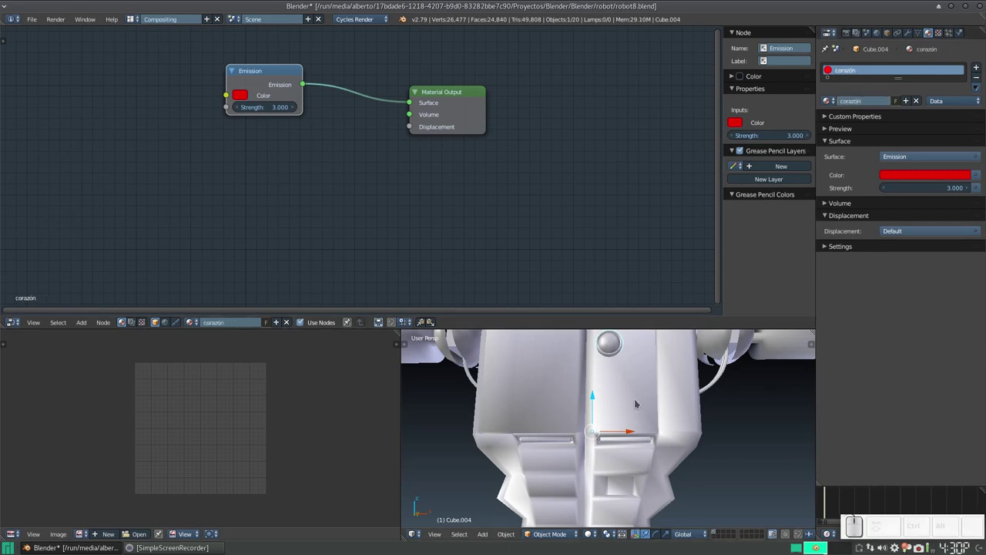
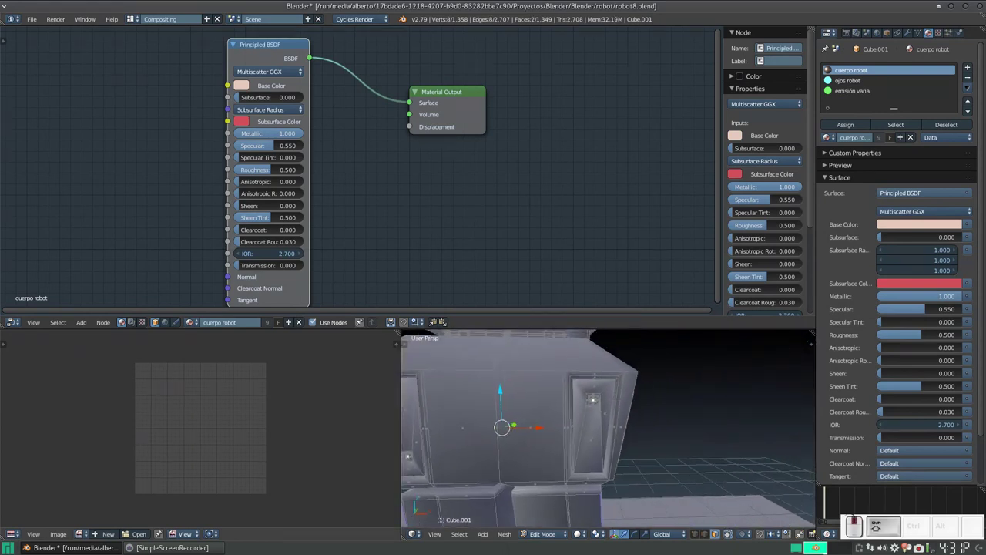
# Step: Assign the corazón material to a fourth body slot and return to Object Mode
pyautogui.scroll(3)
pyautogui.scroll(-3)
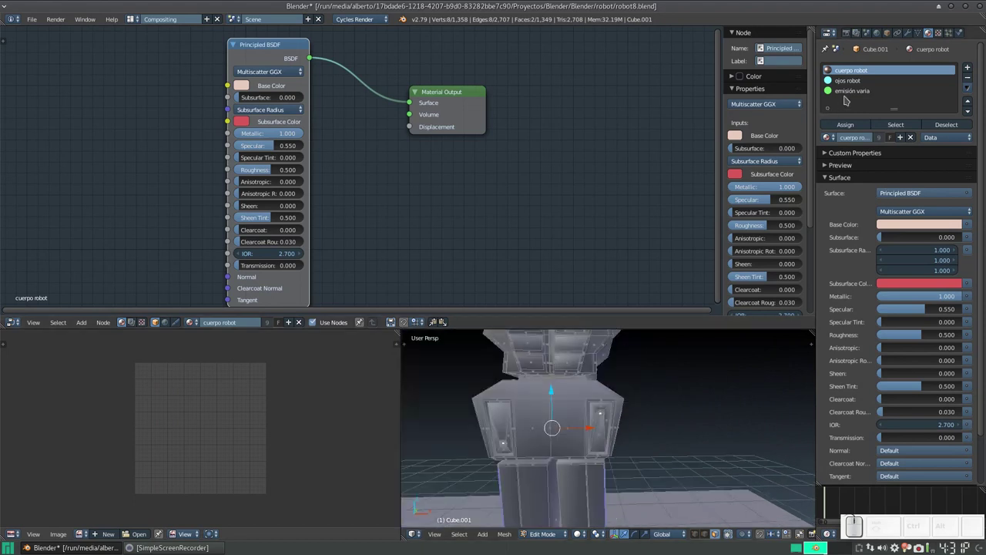
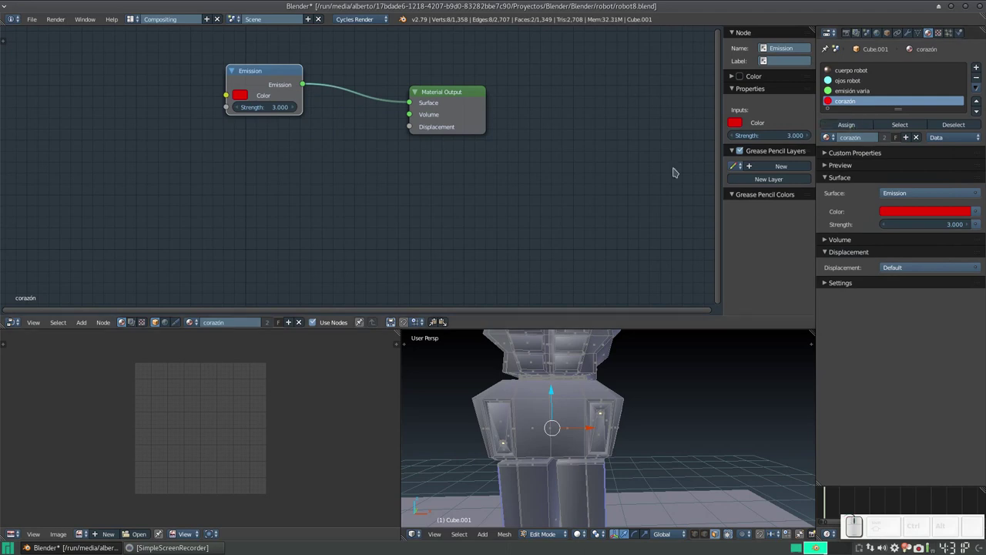
pyautogui.scroll(-3)
pyautogui.press('Tab')
# Step: Switch to the Cycles rendered preview and orbit around the glowing robot
pyautogui.press('shift+z')
pyautogui.scroll(-3)
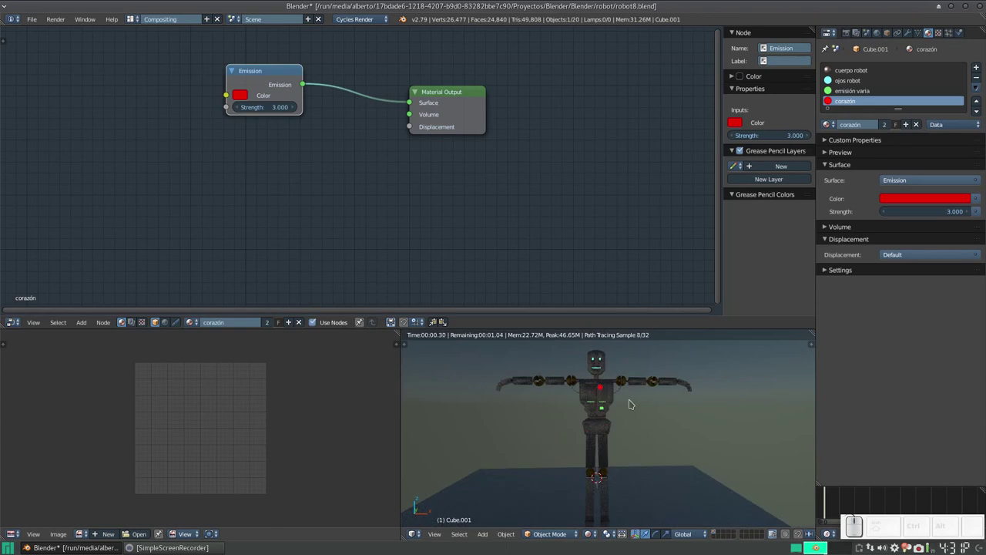
pyautogui.scroll(3)
pyautogui.scroll(-3)
pyautogui.moveTo(660, 386); pyautogui.dragTo(547, 399)
pyautogui.moveTo(547, 400); pyautogui.dragTo(617, 401)
pyautogui.middleClick(602, 396)
pyautogui.scroll(-3)
pyautogui.moveTo(633, 400); pyautogui.dragTo(607, 392)
# Step: Zoom and orbit to inspect the robot's legs, red heart light and green details
pyautogui.scroll(3)
pyautogui.scroll(-3)
pyautogui.scroll(-3)
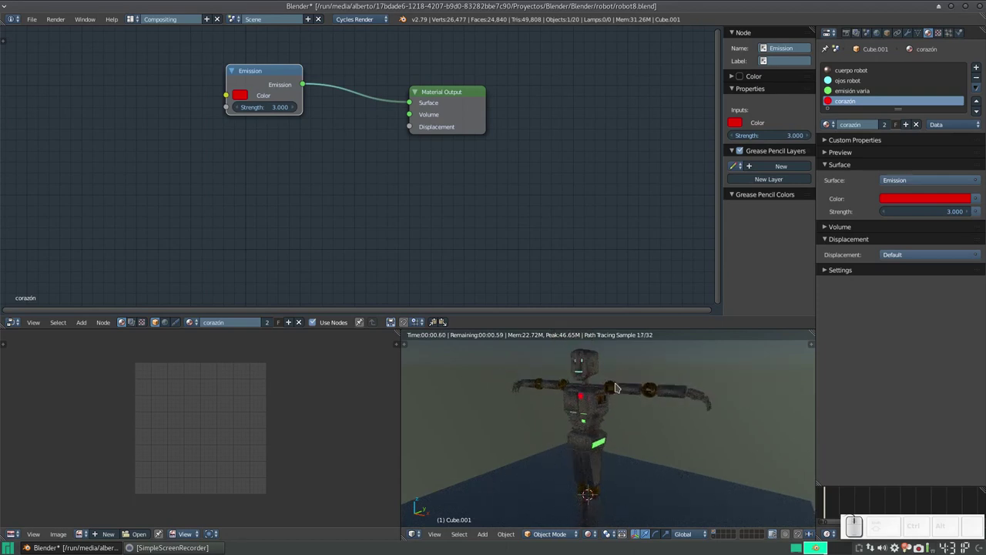
pyautogui.scroll(-3)
pyautogui.middleClick(618, 426)
pyautogui.scroll(3)
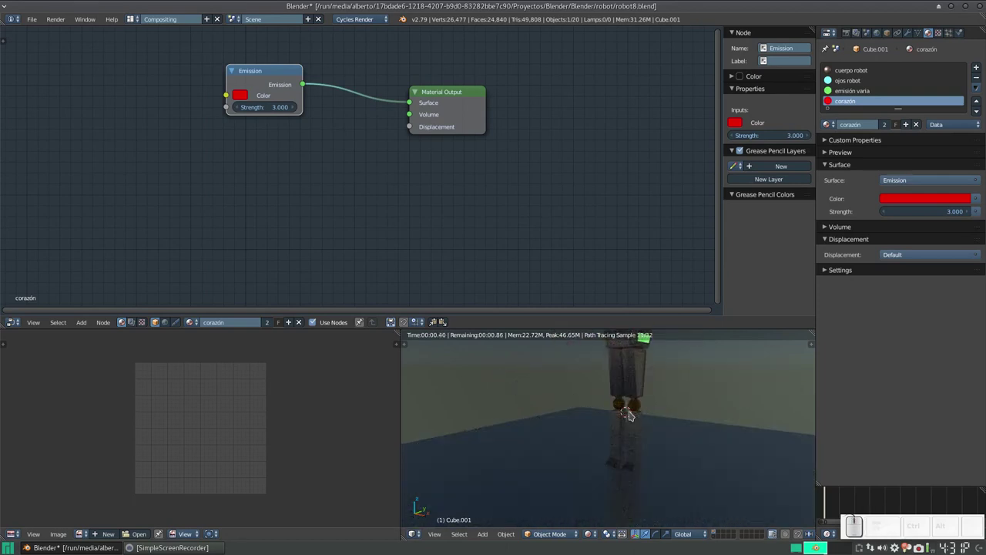
pyautogui.scroll(3)
pyautogui.scroll(-3)
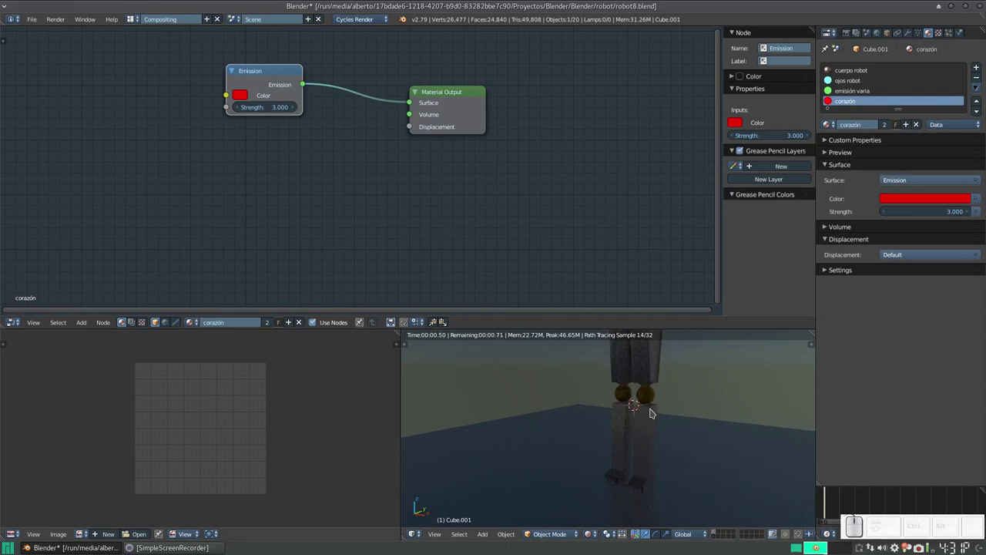
pyautogui.scroll(-3)
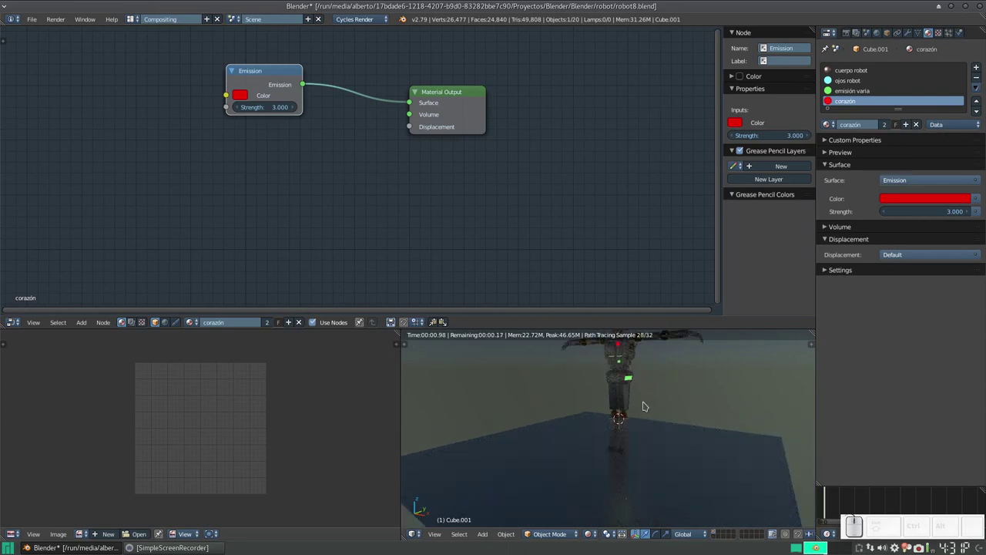
pyautogui.rightClick(624, 395)
pyautogui.rightClick(624, 396)
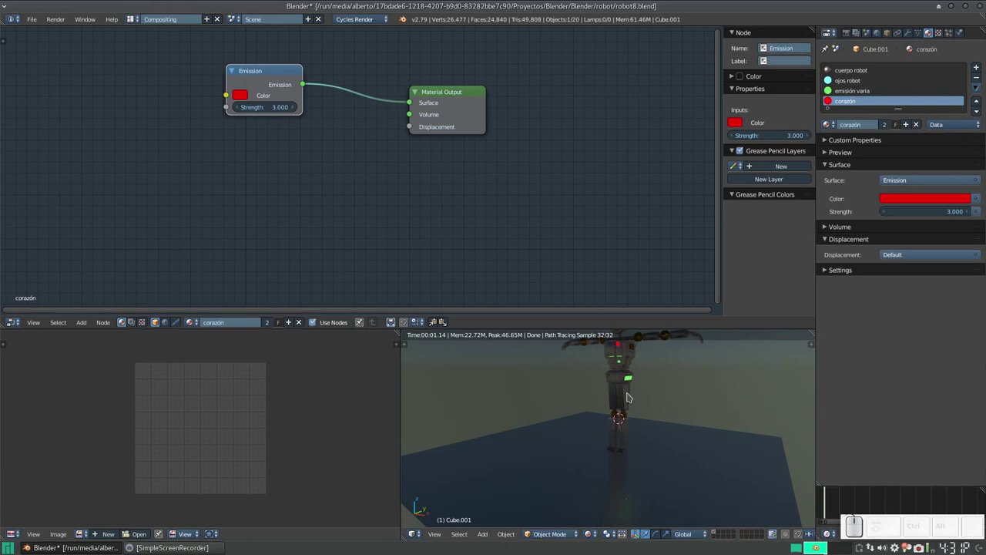
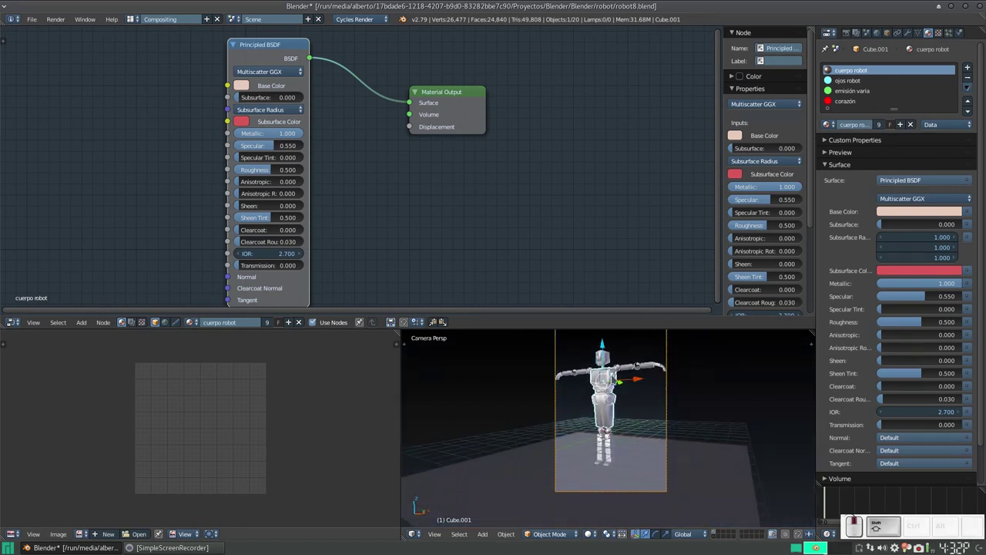
# Step: Frame the standing robot in the Numpad 0 camera view with solid shading
pyautogui.middleClick(634, 385)
pyautogui.scroll(3)
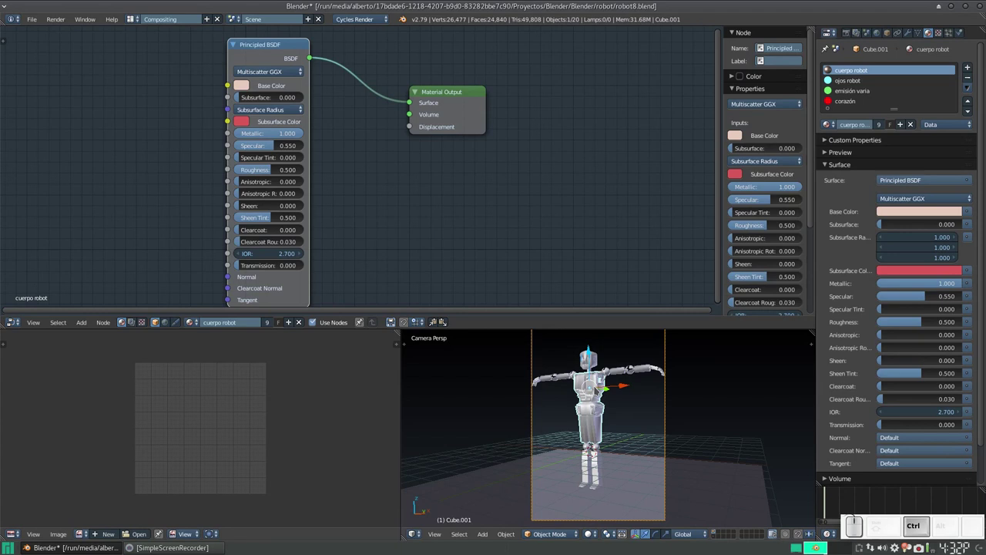
pyautogui.press('ctrl+Right')
pyautogui.scroll(-3)
pyautogui.press('KP_0')
pyautogui.scroll(-3)
pyautogui.scroll(3)
# Step: Switch the screen layout to Default
pyautogui.click(436, 364)
pyautogui.moveTo(436, 365); pyautogui.dragTo(442, 341)
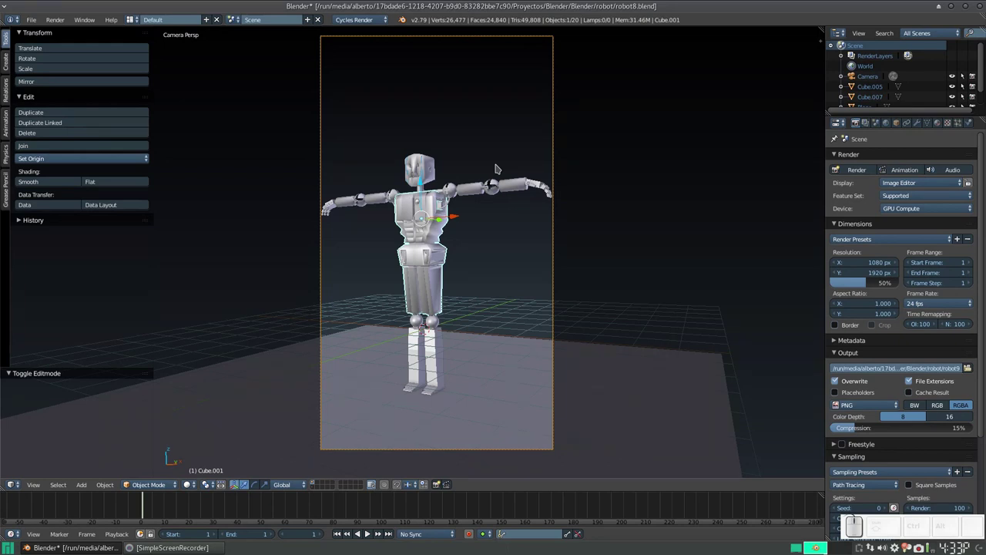
# Step: Zoom the view to inspect the armature bones through the robot's body, arms and legs
pyautogui.scroll(-3)
pyautogui.scroll(3)
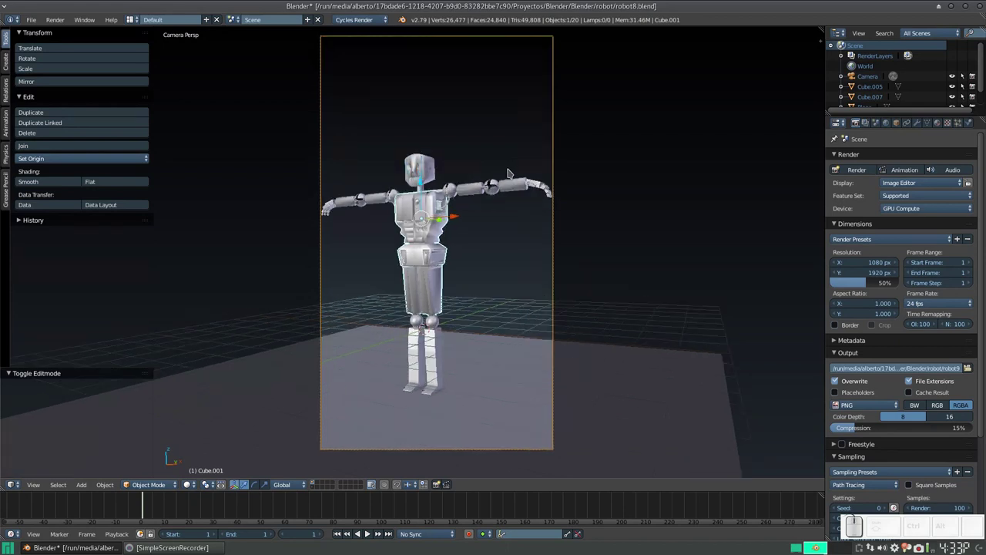
pyautogui.scroll(-3)
pyautogui.scroll(3)
pyautogui.scroll(-3)
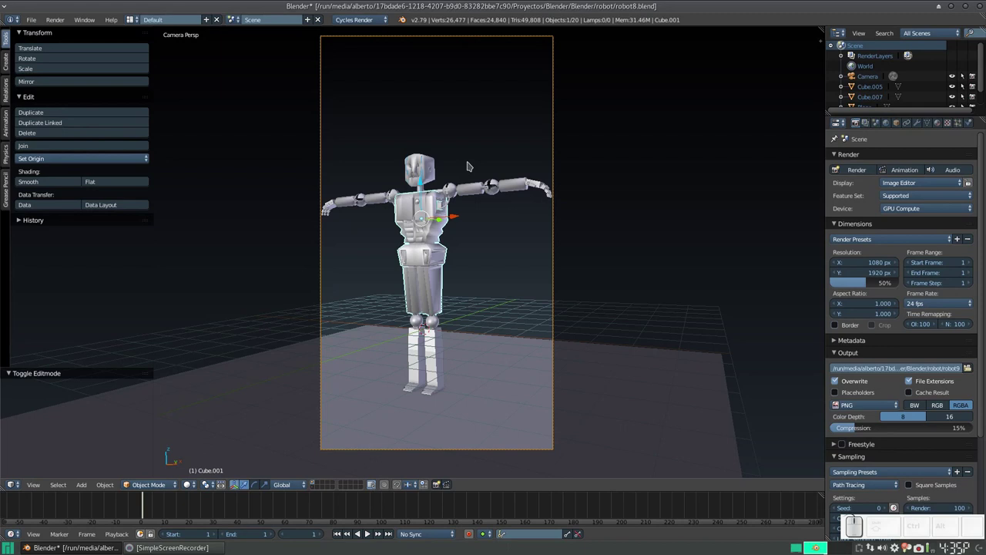
pyautogui.scroll(3)
pyautogui.scroll(-3)
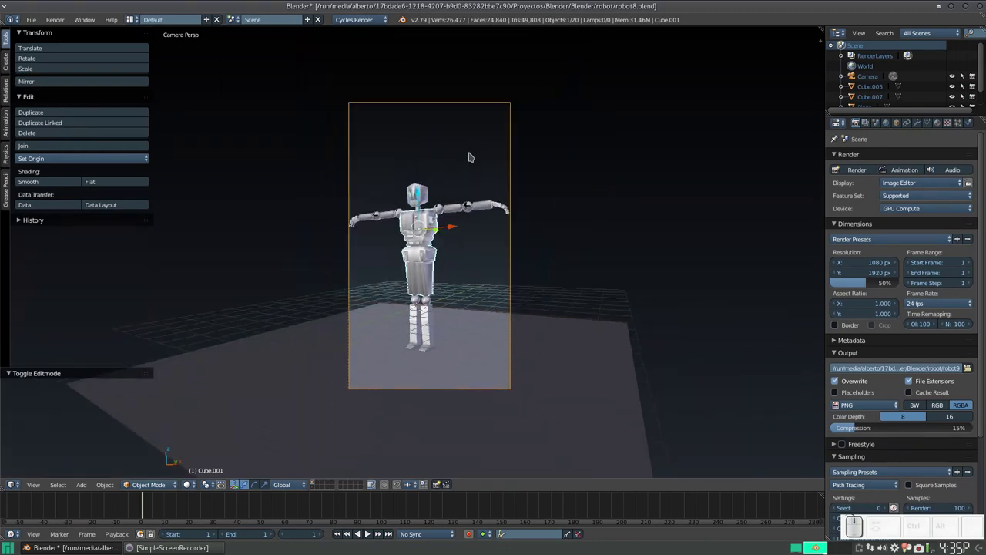
pyautogui.scroll(-3)
pyautogui.scroll(-3)
pyautogui.scroll(-3)
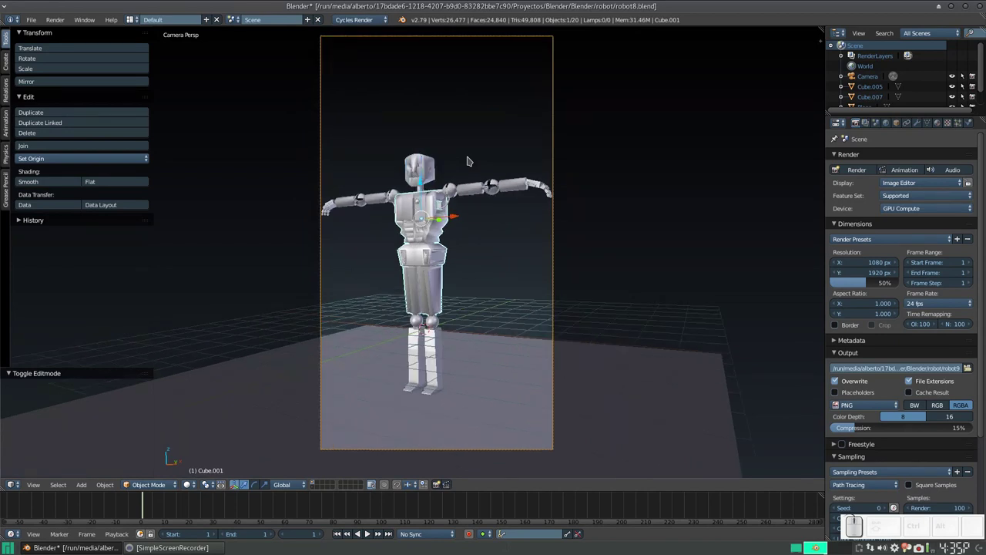
pyautogui.click(313, 489)
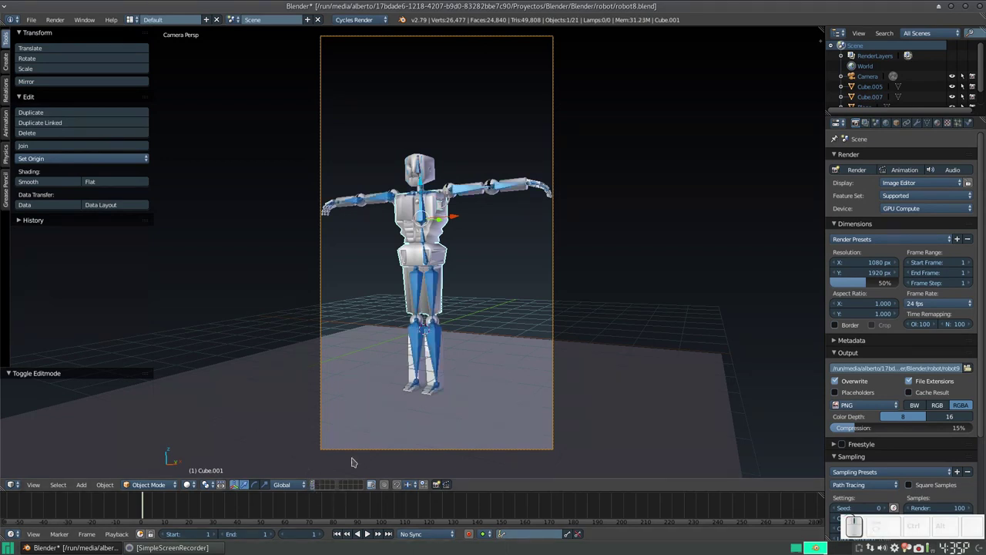
pyautogui.moveTo(409, 296); pyautogui.dragTo(407, 318)
pyautogui.press('KP_0')
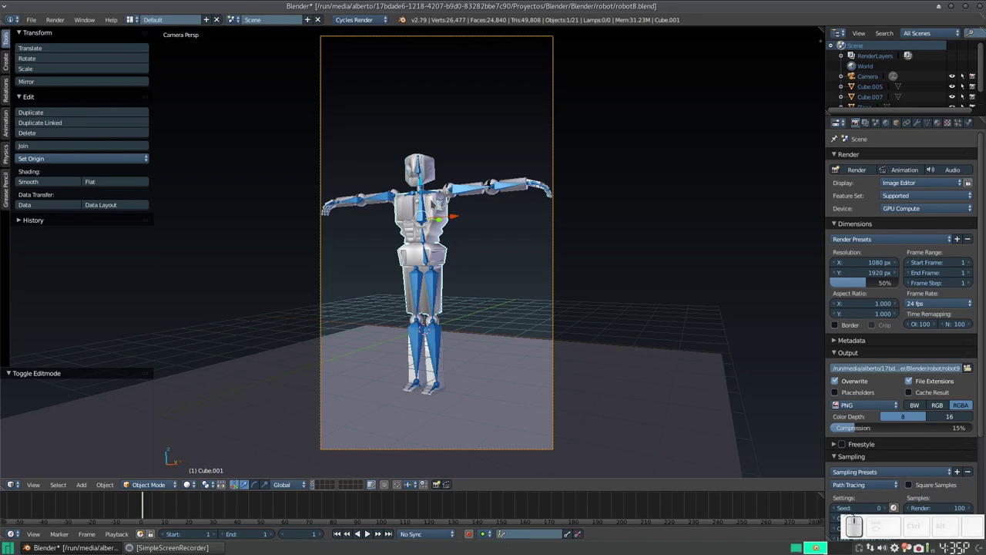
pyautogui.scroll(-3)
pyautogui.scroll(3)
pyautogui.scroll(-3)
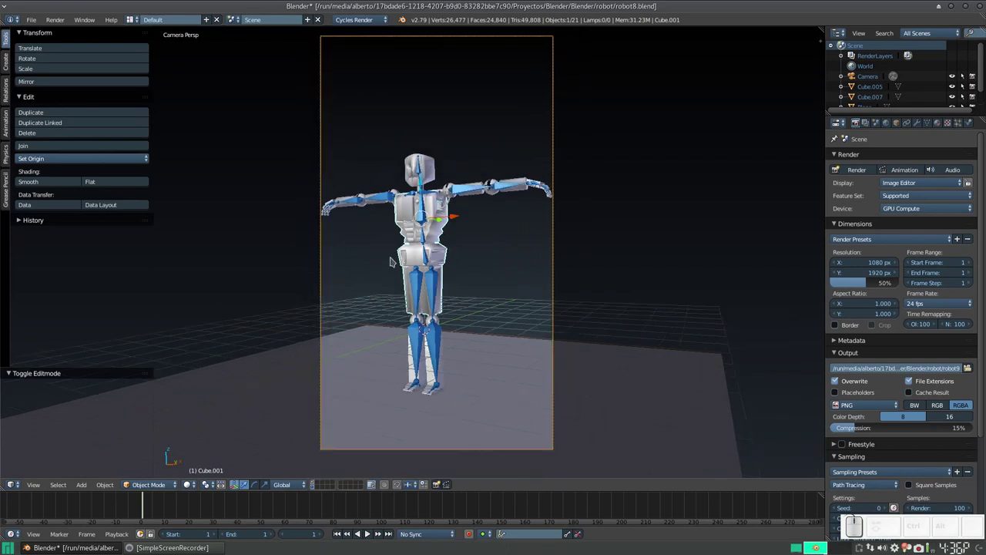